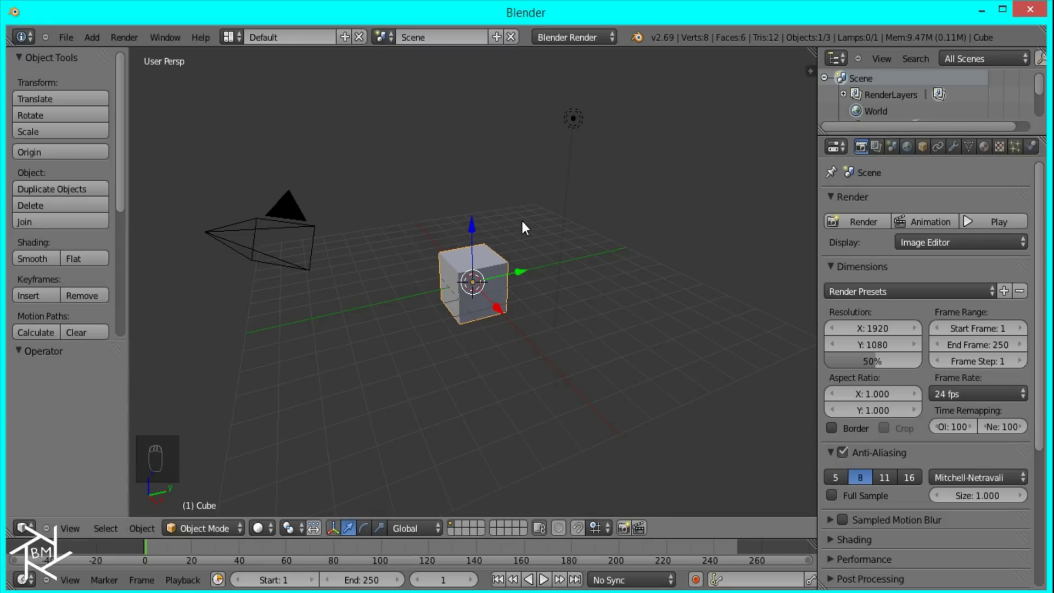
- Delete the default cube and lamp and show the viewport settings for Background Images
key(x)
key(x)
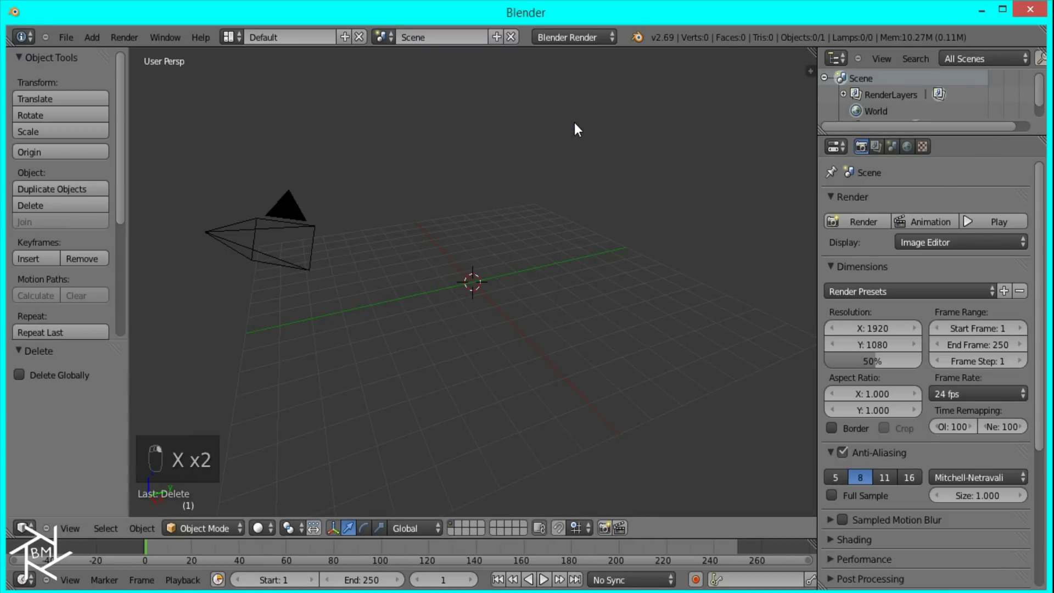
key(n)
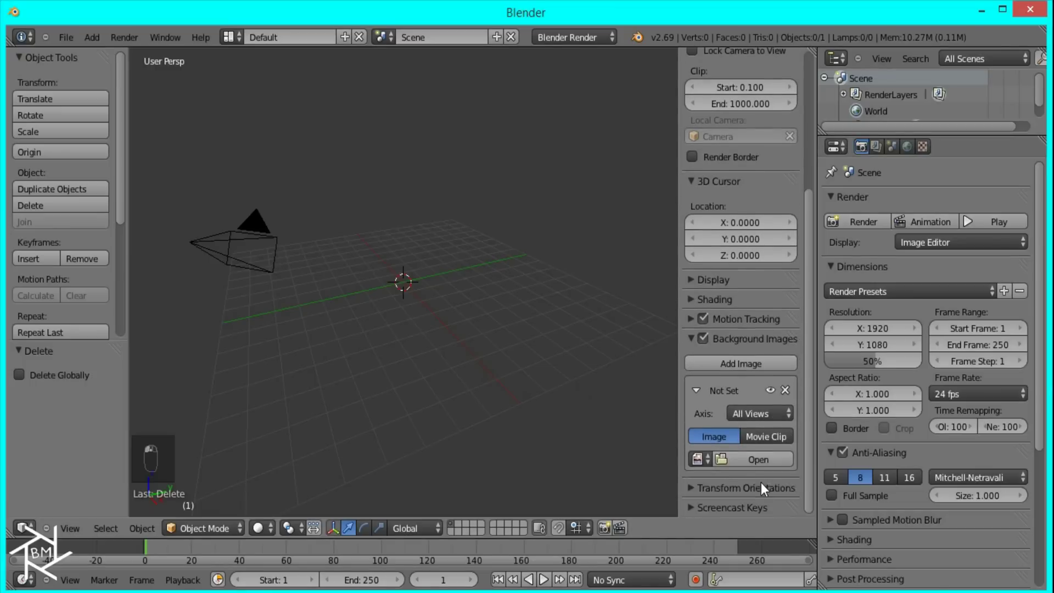
- Load Hologram.png as the background image, look from the top and align the camera to that view
click(745, 464)
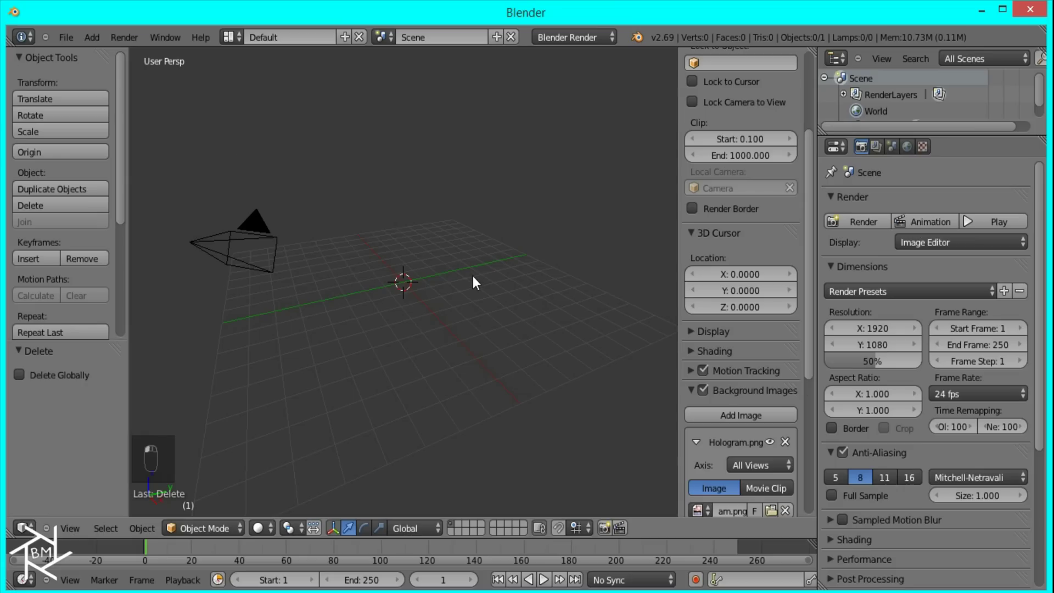
key(KP_7)
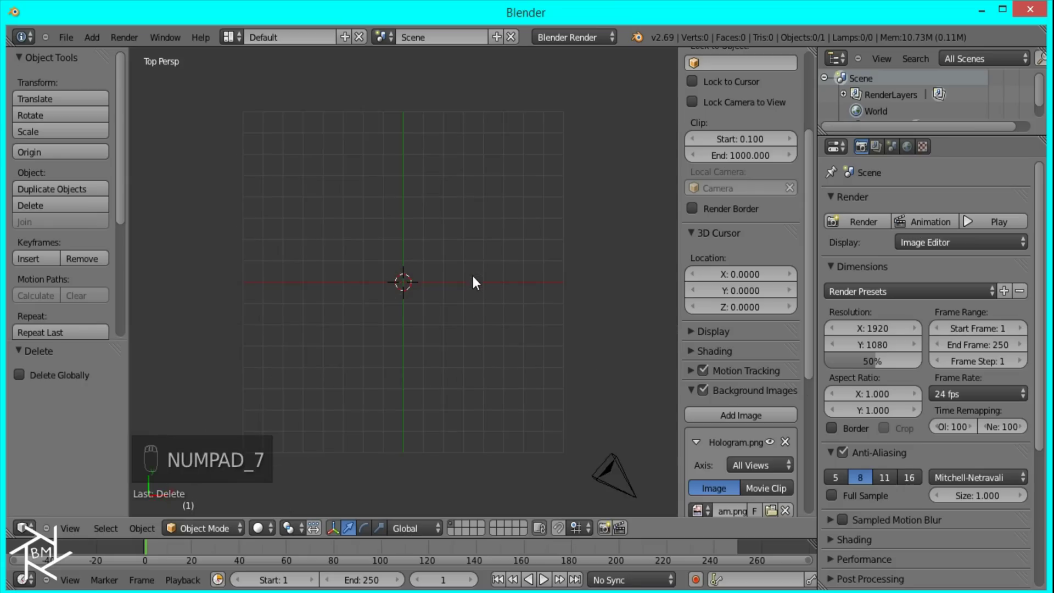
key(ctrl+alt+KP_0)
key(n)
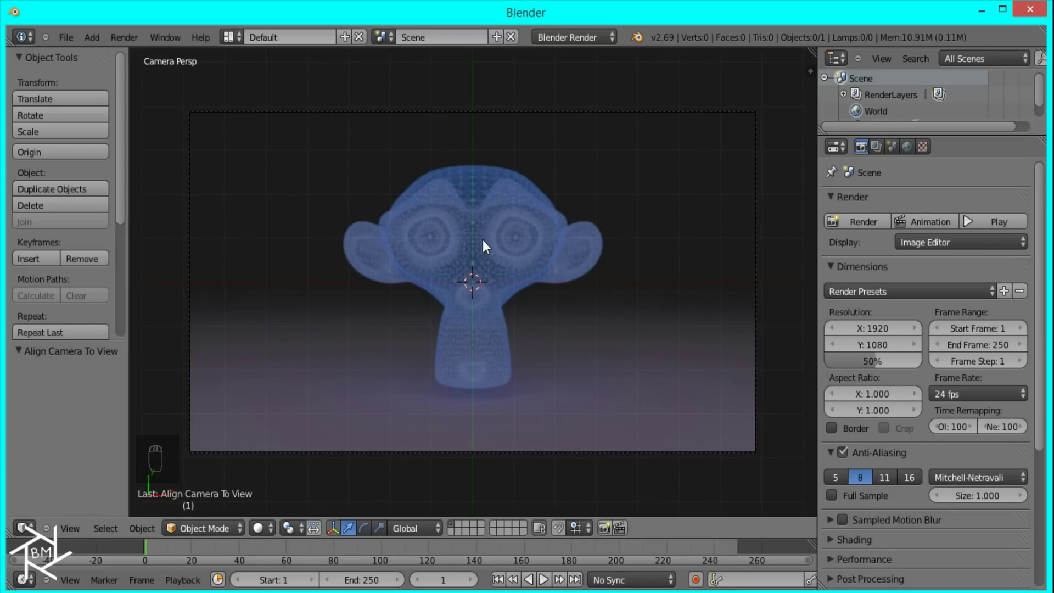
- Add a Path curve and move its end points onto the monkey head's outline in Edit Mode
key(shift+a)
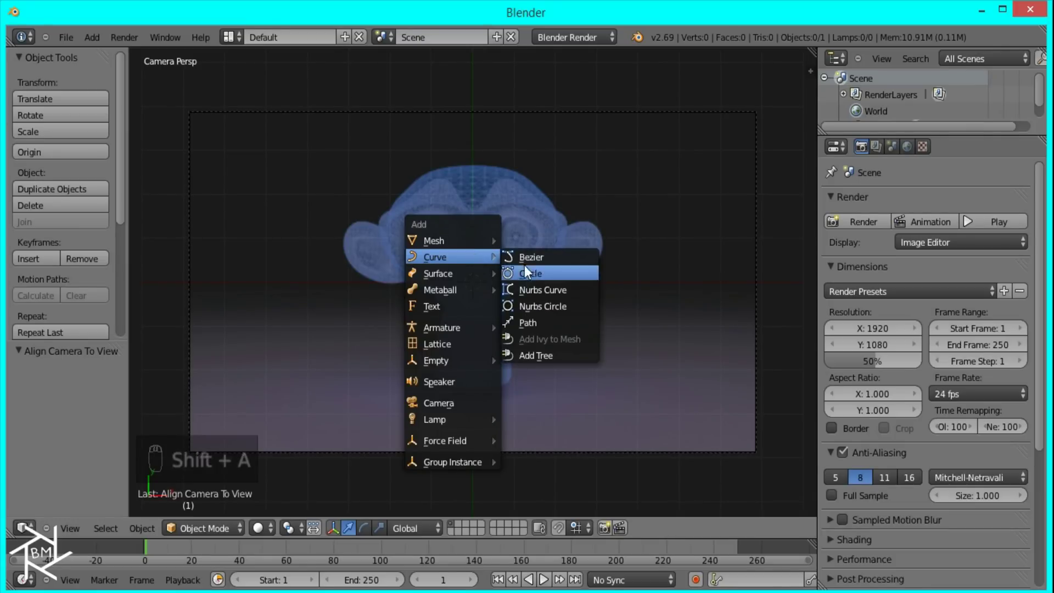
drag(479, 221, 355, 293)
key(Tab)
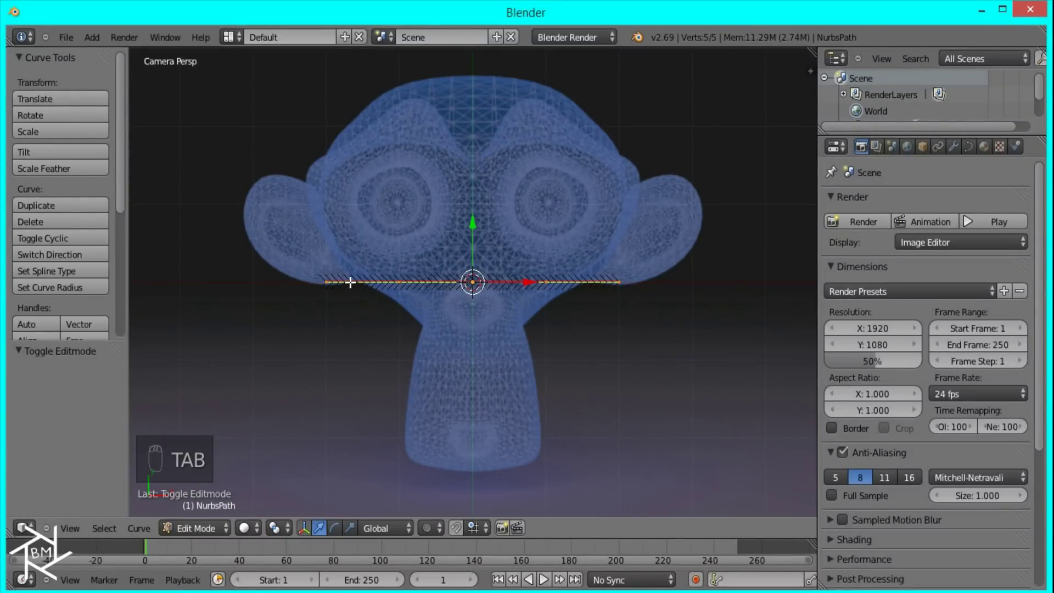
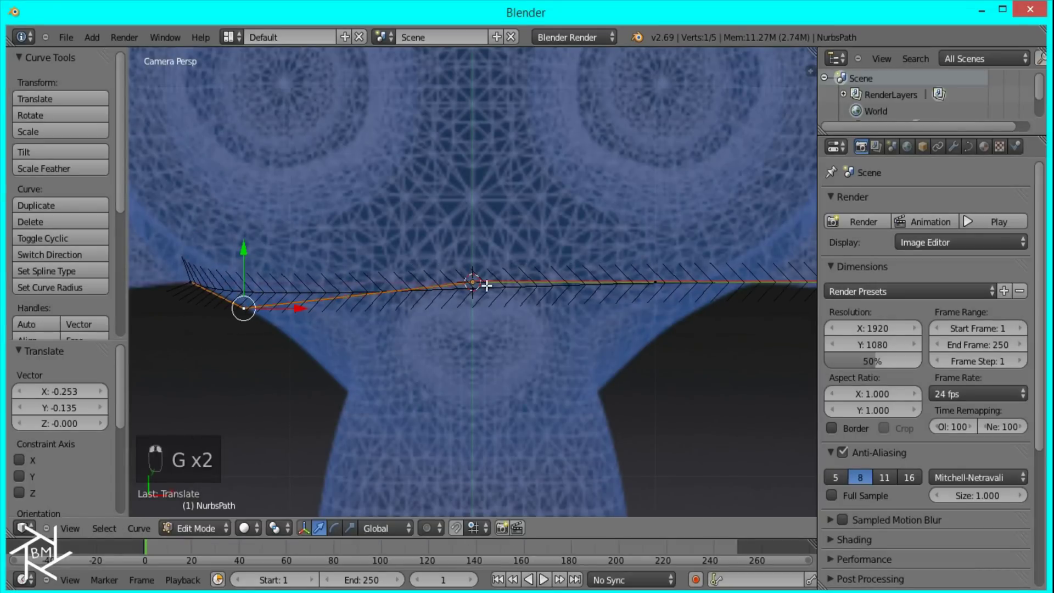
key(g)
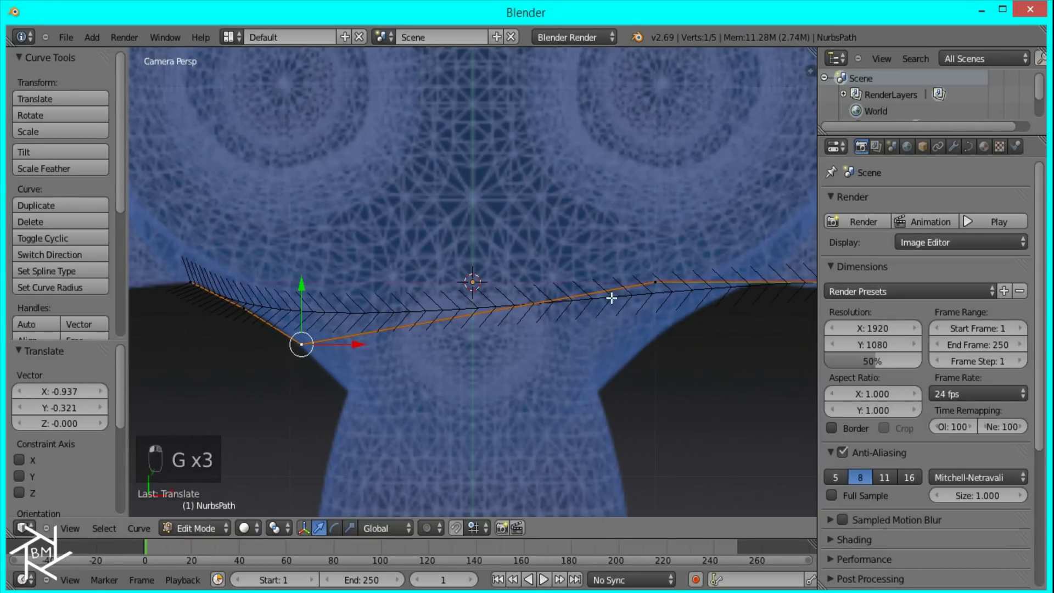
key(g)
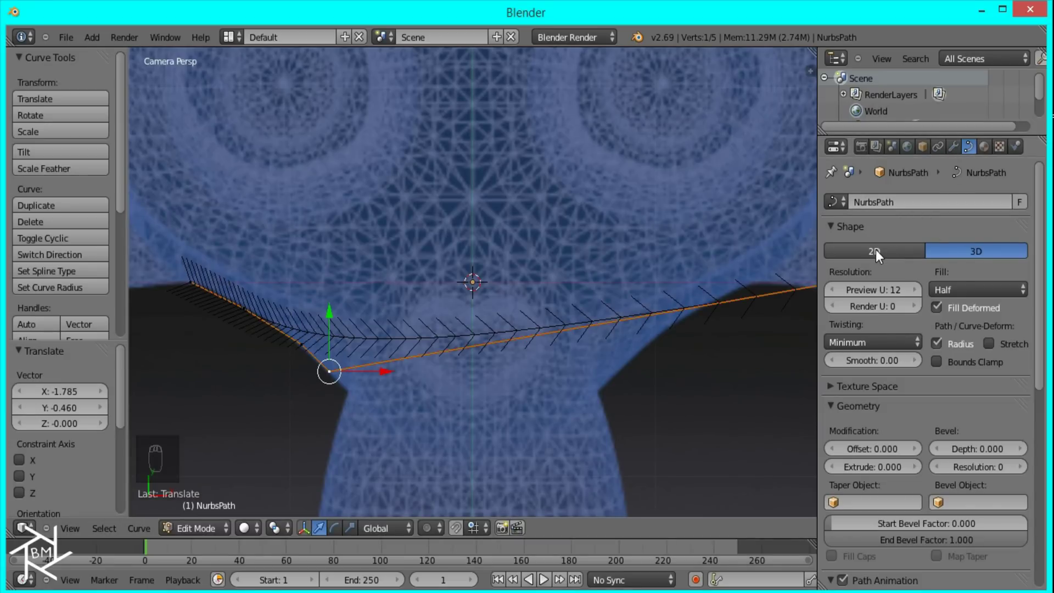
- Set the curve shape to 2D and extrude points around the head's edge down toward the neck
drag(880, 255, 975, 252)
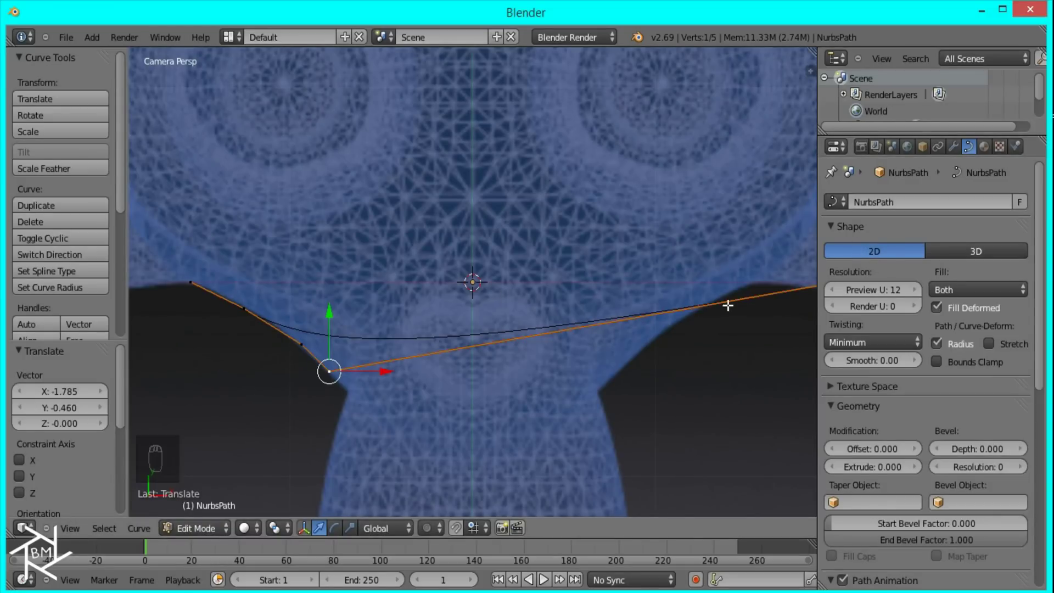
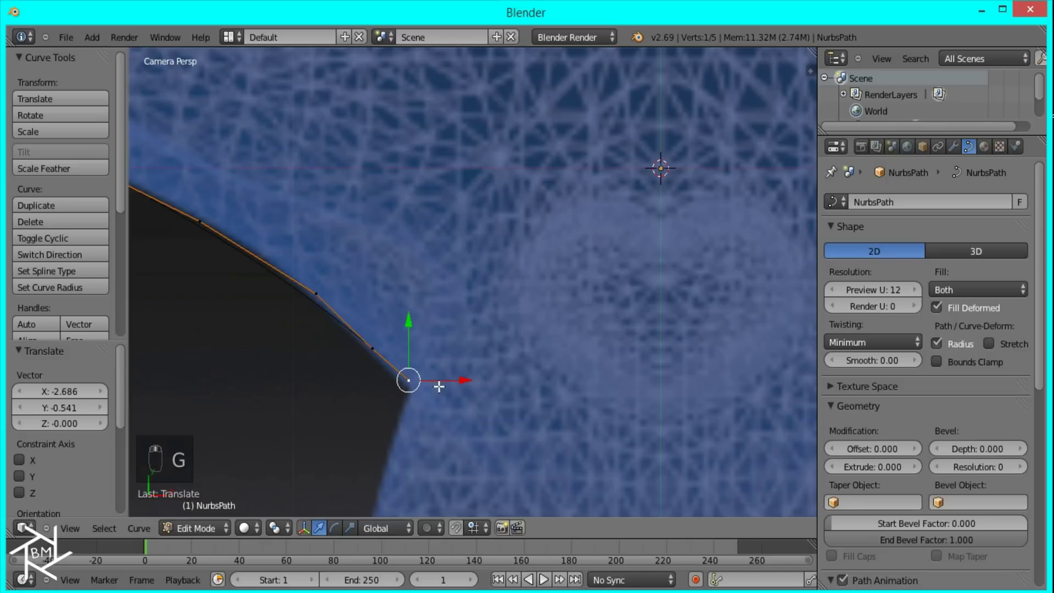
key(g)
key(e)
key(e)
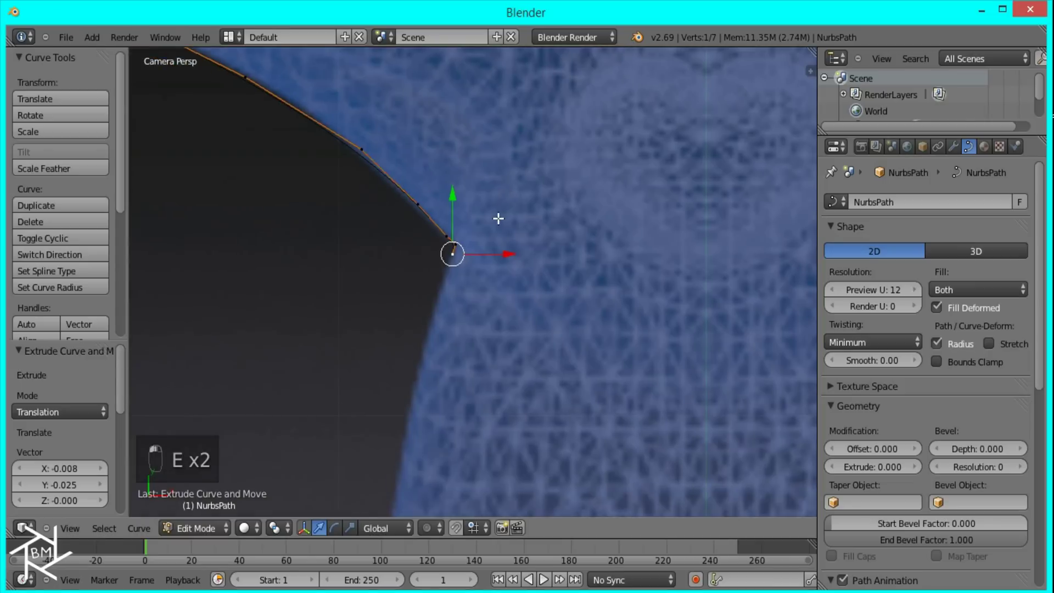
key(e)
key(e)
click(485, 333)
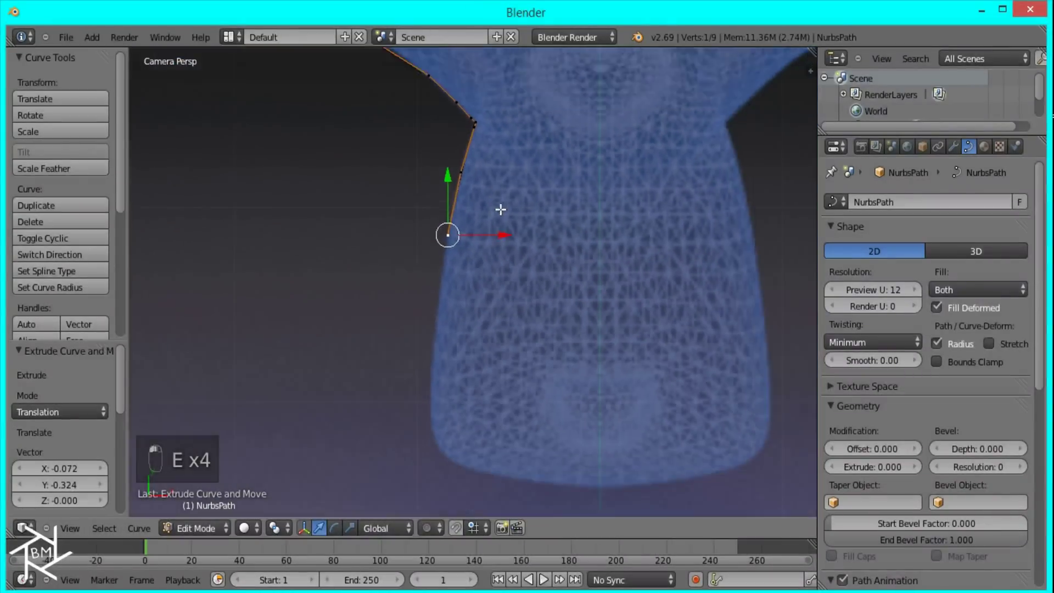
key(e)
- Extrude the outline along the body and around the base back toward the starting point
drag(475, 323, 437, 441)
key(e)
key(e)
key(e)
key(e)
key(e)
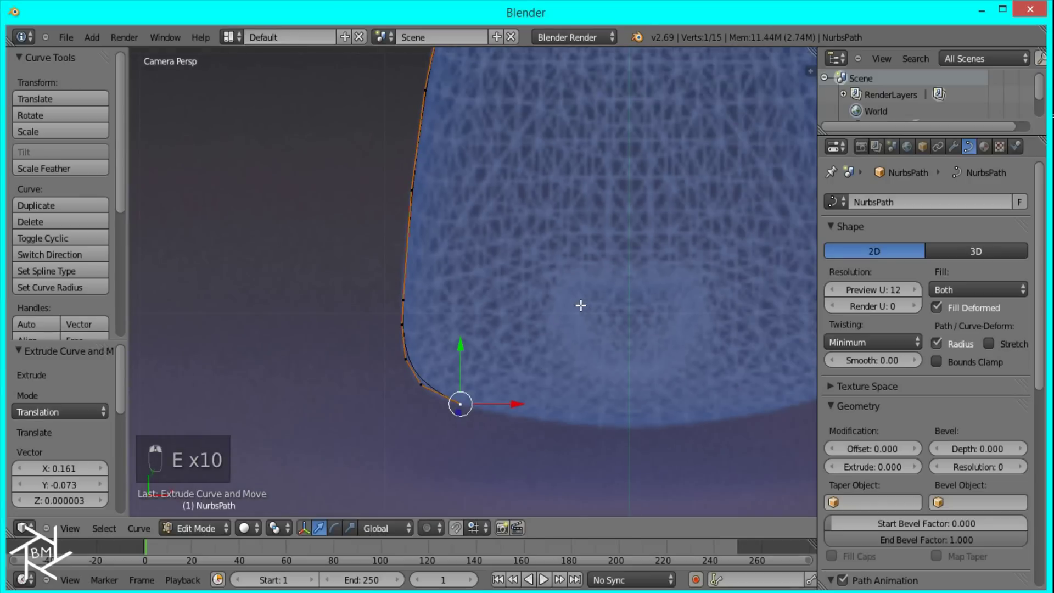
key(e)
key(e)
key(e)
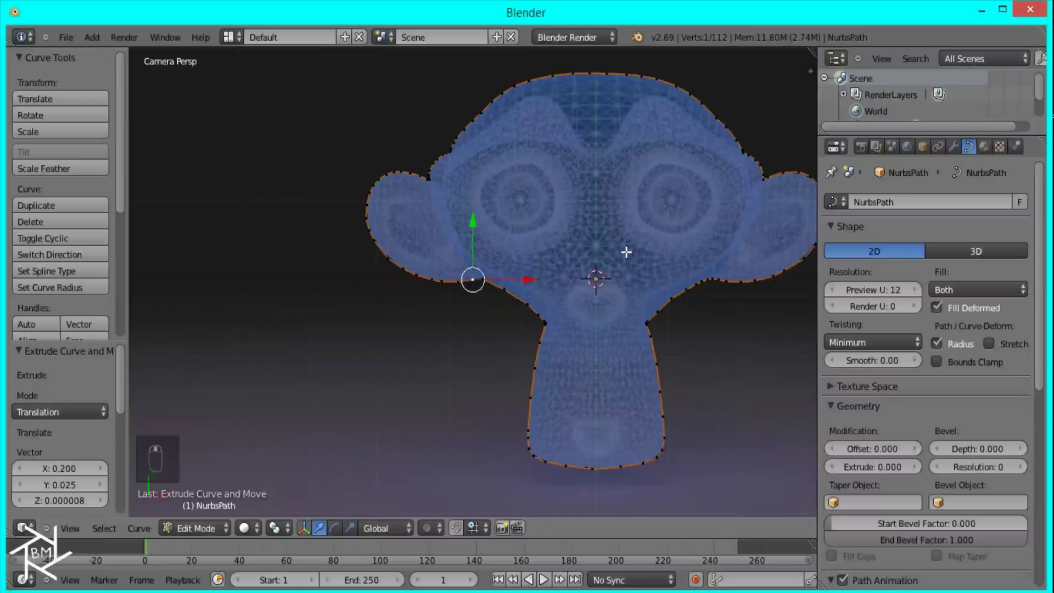
drag(452, 220, 334, 240)
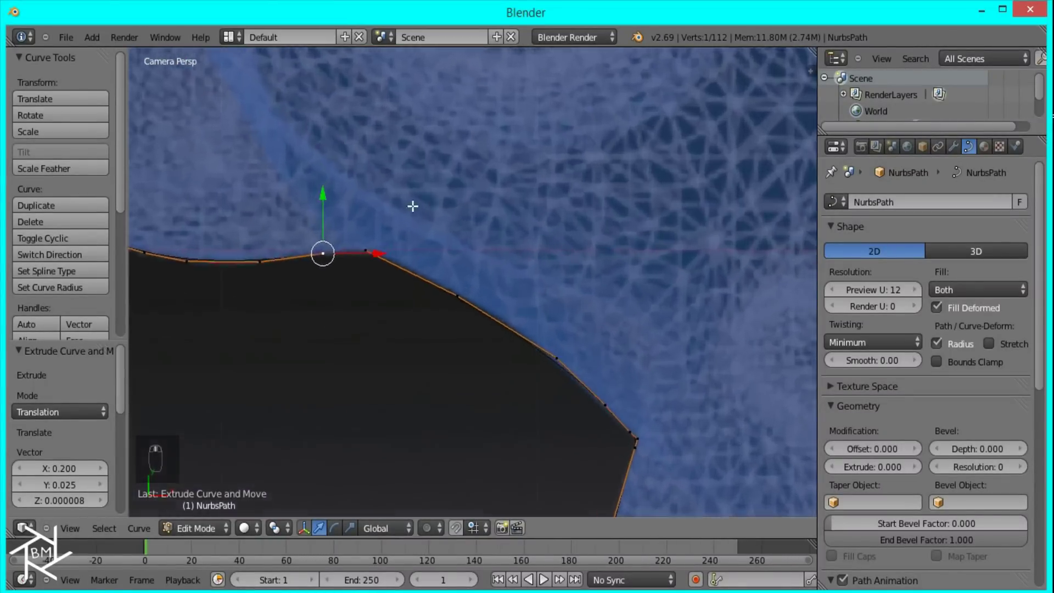
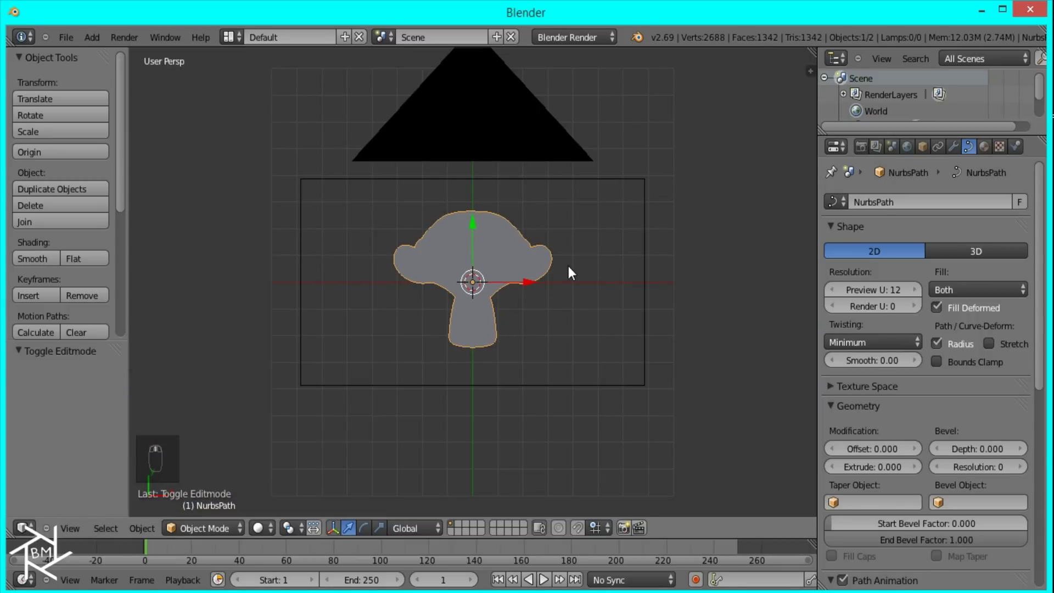
- Move the reference to another scene layer and lower the curve's Preview and Render U resolution to 1
key(KP_0)
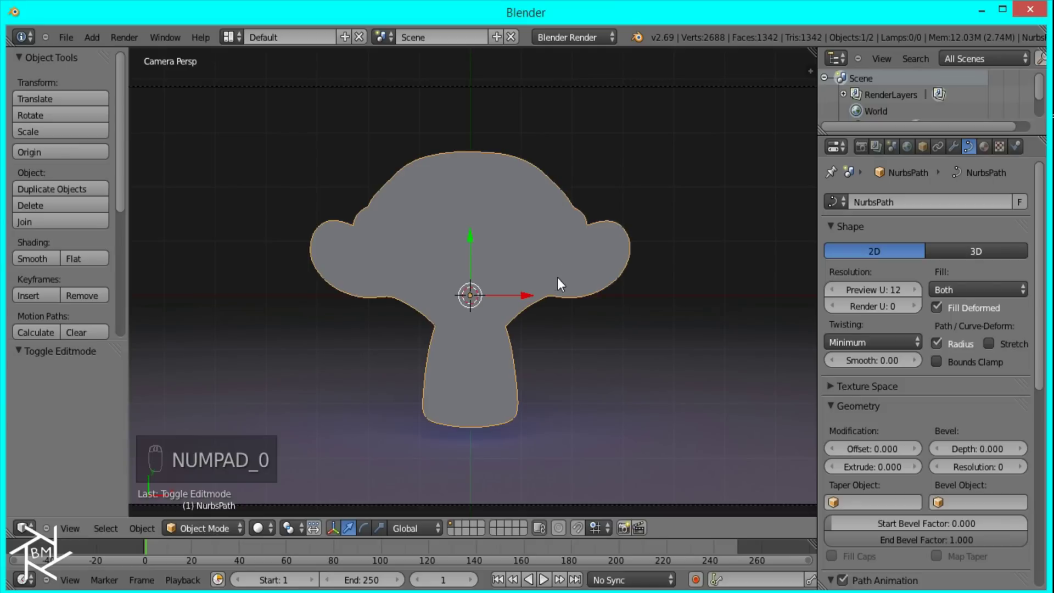
key(shift+d)
drag(622, 172, 791, 399)
key(m)
click(532, 242)
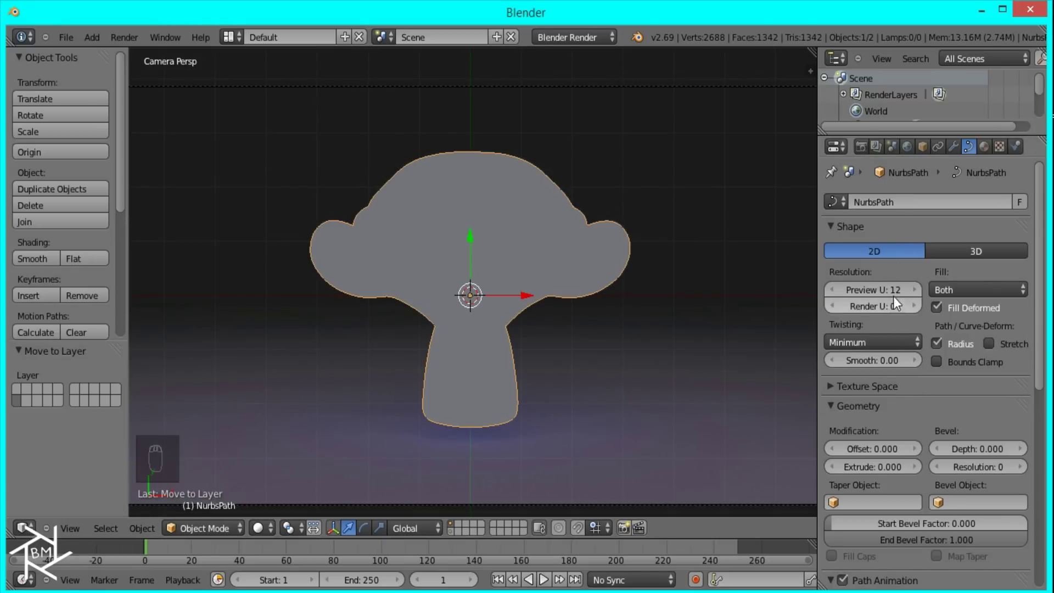
drag(897, 297, 664, 303)
drag(663, 303, 665, 293)
- Convert the silhouette curve to a mesh with Alt+C, check its faces, and display it Textured
key(alt+c)
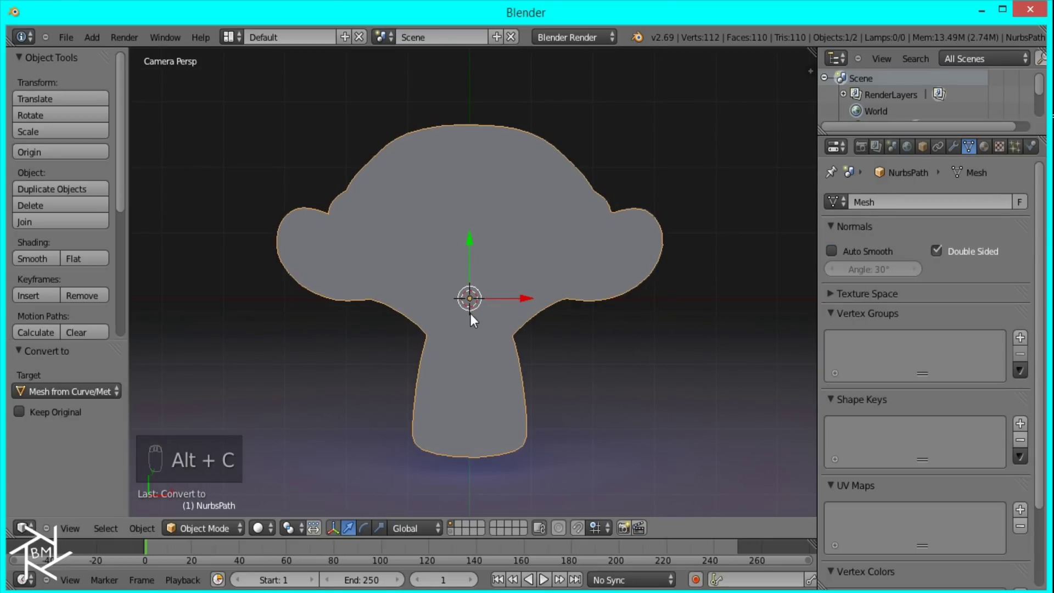
key(Tab)
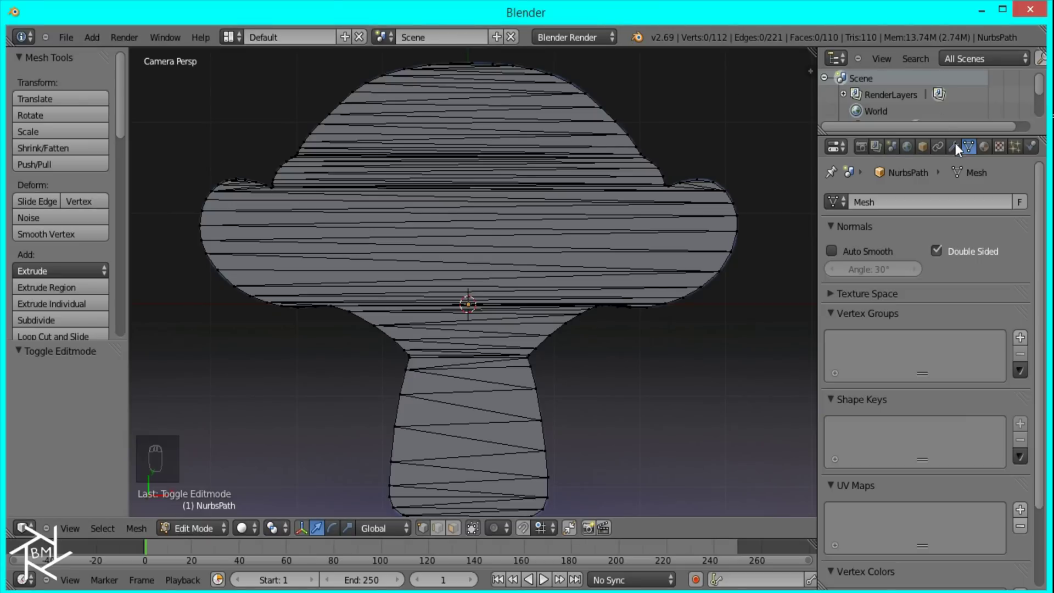
middle_click(570, 314)
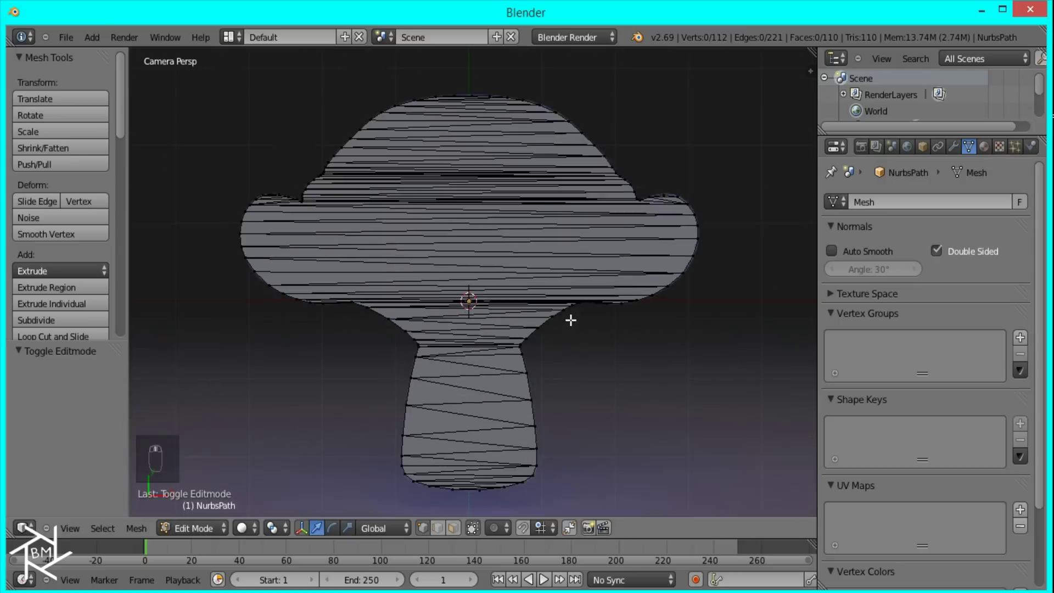
key(Tab)
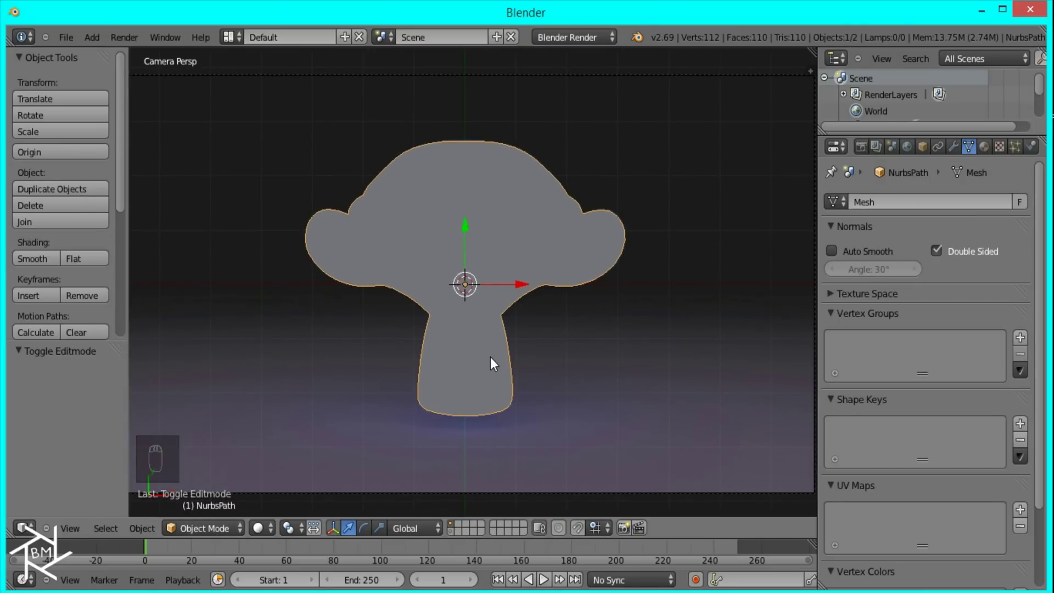
key(z)
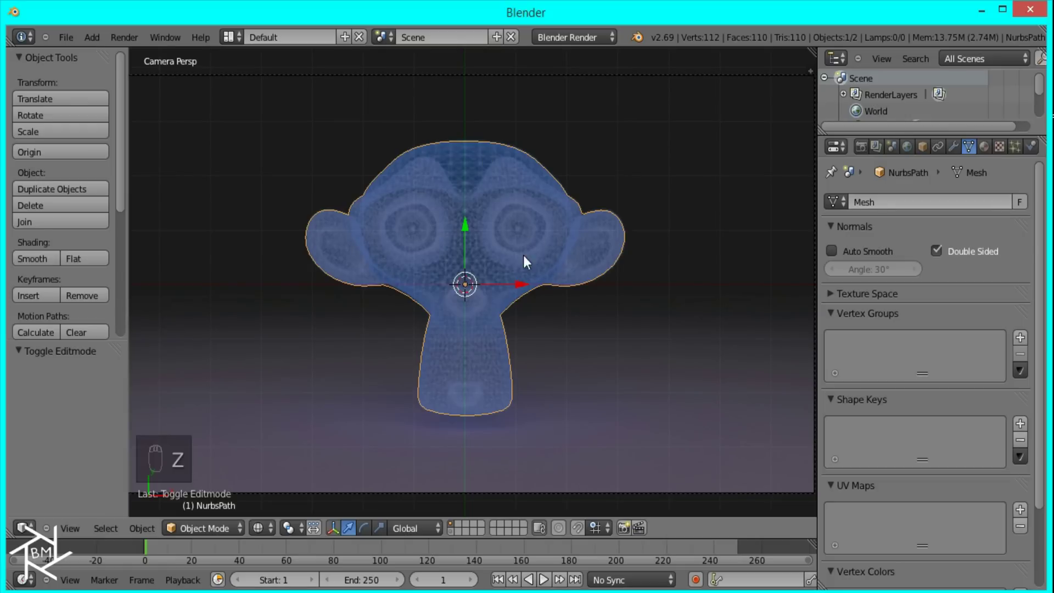
- Change the texture type from Clouds to Image using Hologram.png, then select all vertices in Edit Mode
drag(989, 150, 947, 281)
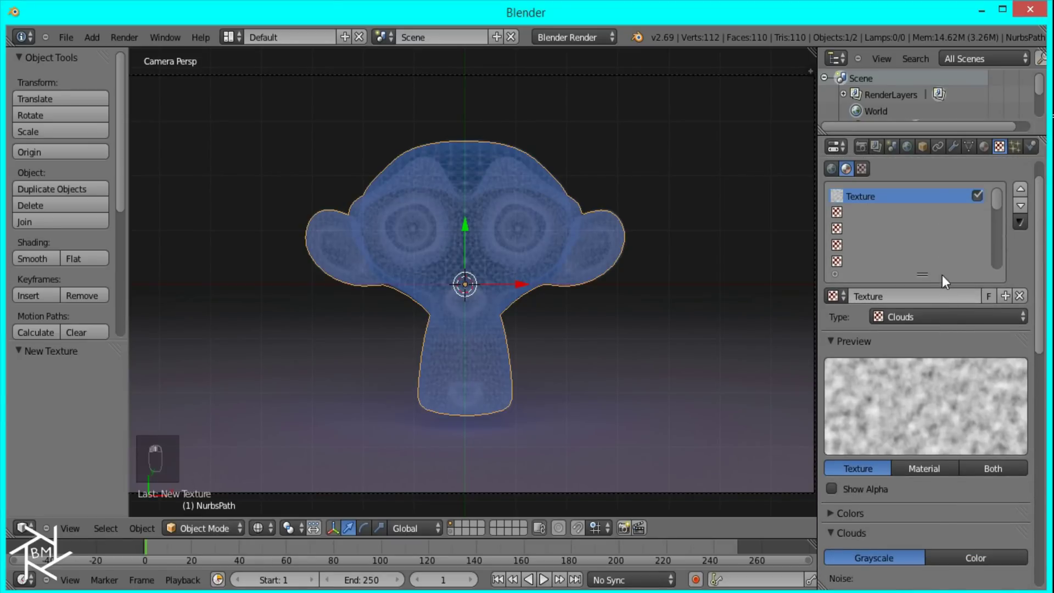
drag(924, 261, 928, 212)
drag(961, 381, 929, 392)
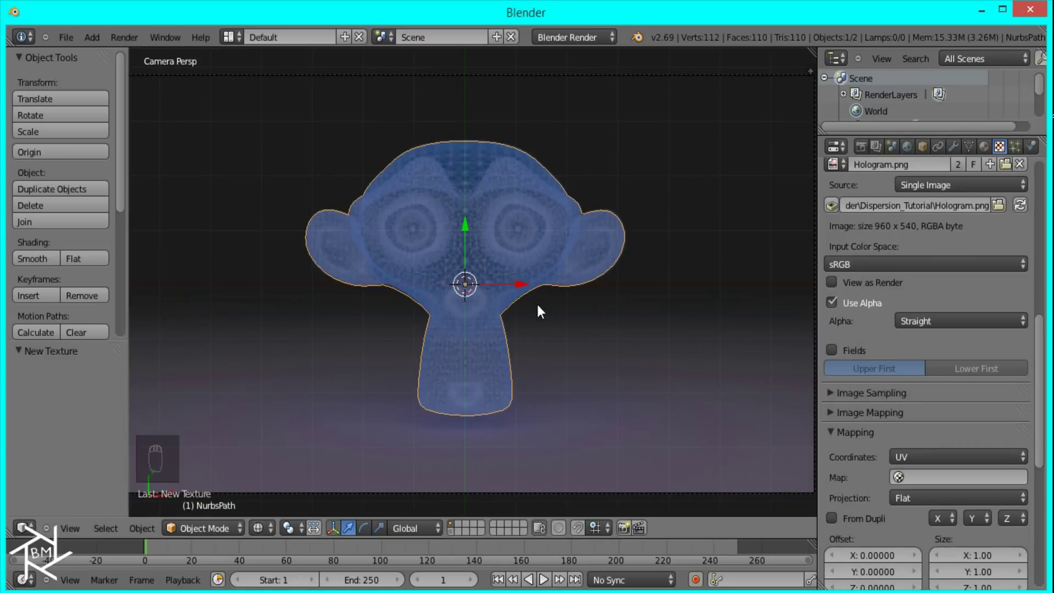
key(Tab)
key(a)
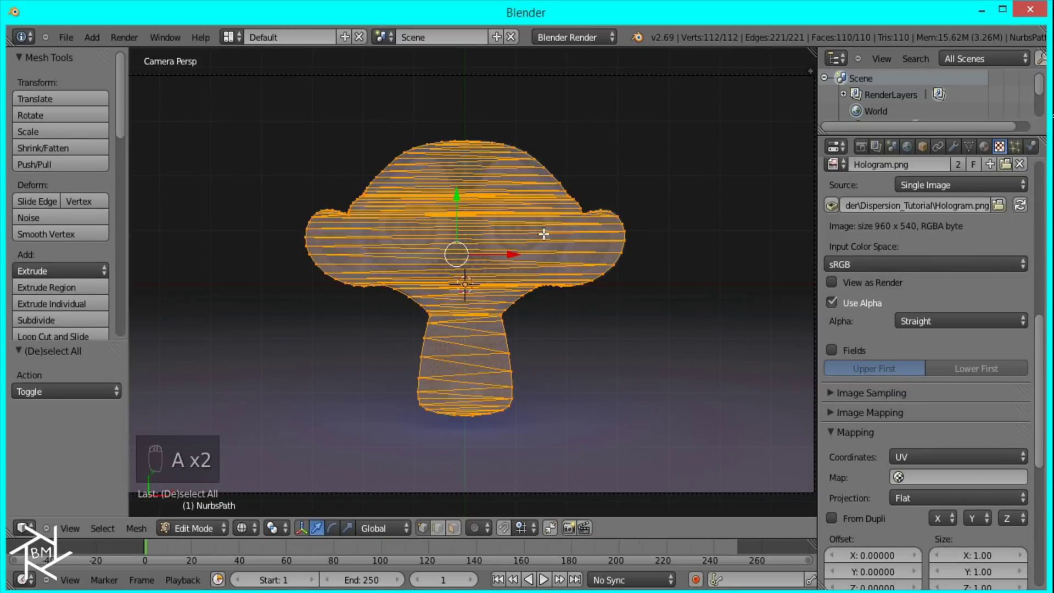
- Unwrap the mesh, preview it with the hologram texture rendered, and return to the camera view
key(u)
key(Tab)
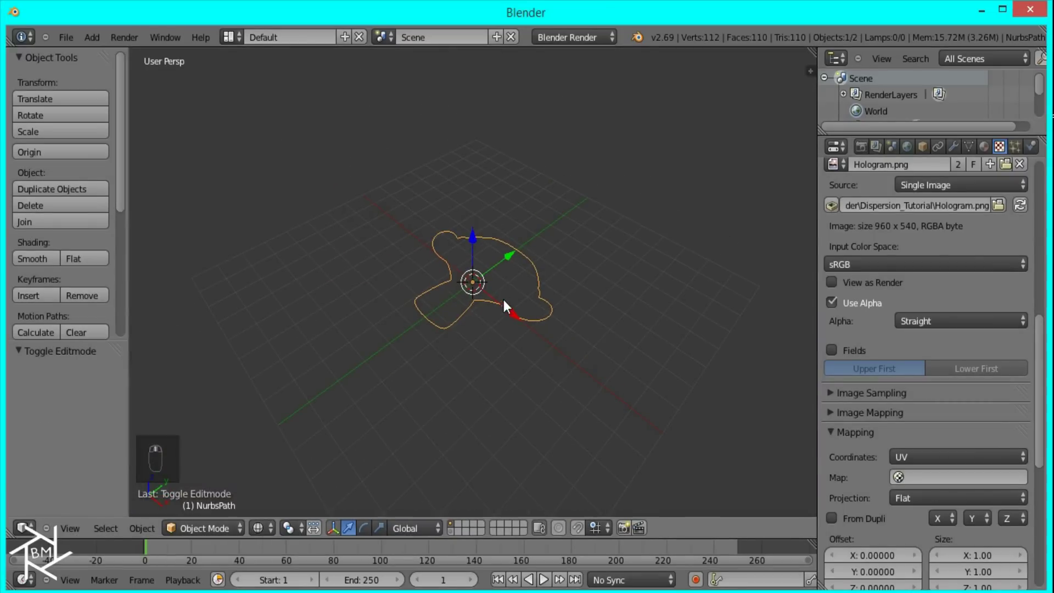
key(z)
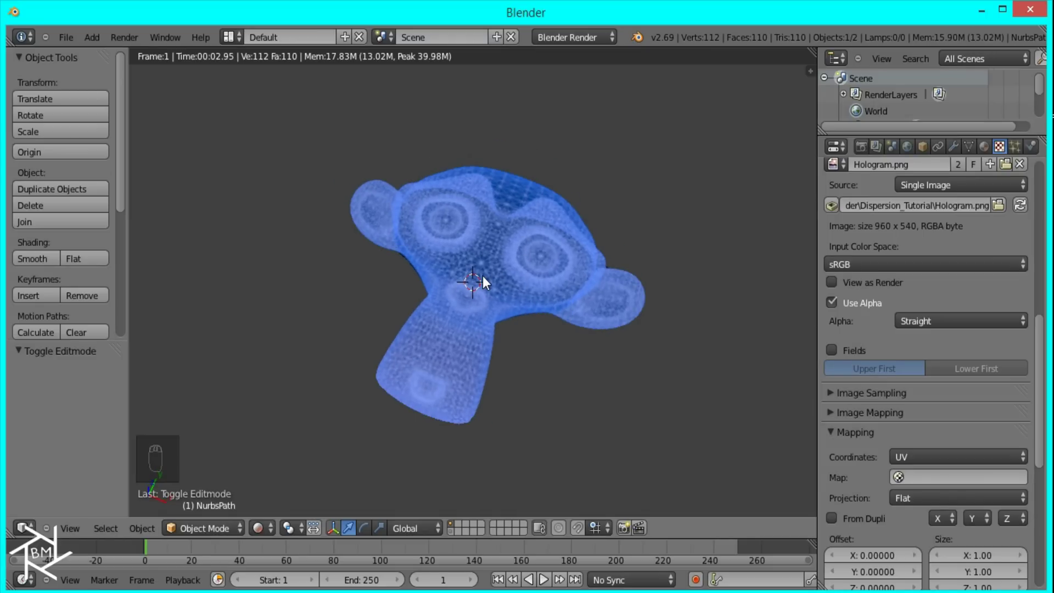
key(z)
key(KP_0)
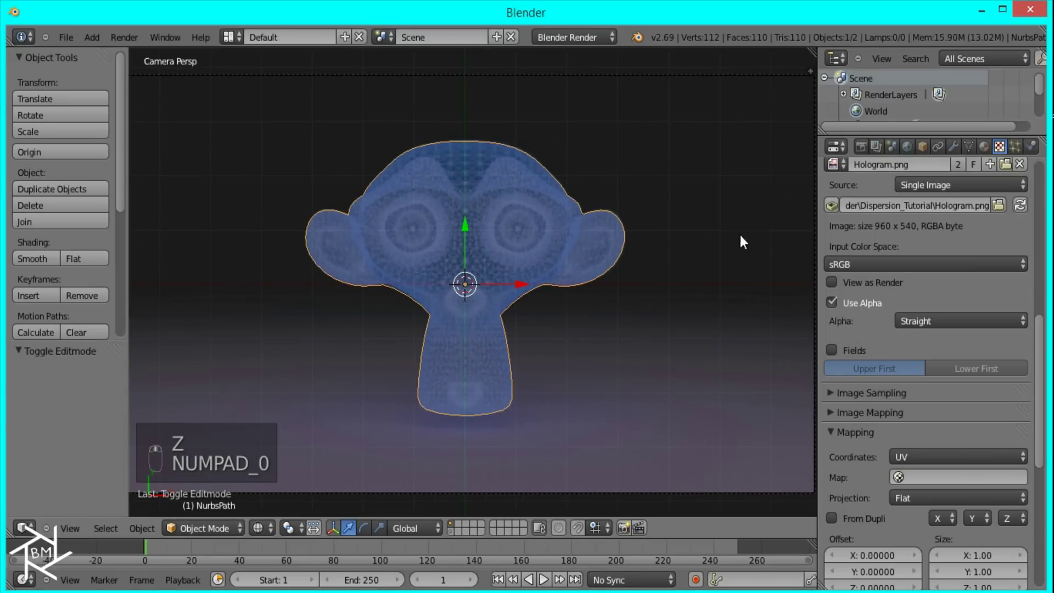
key(n)
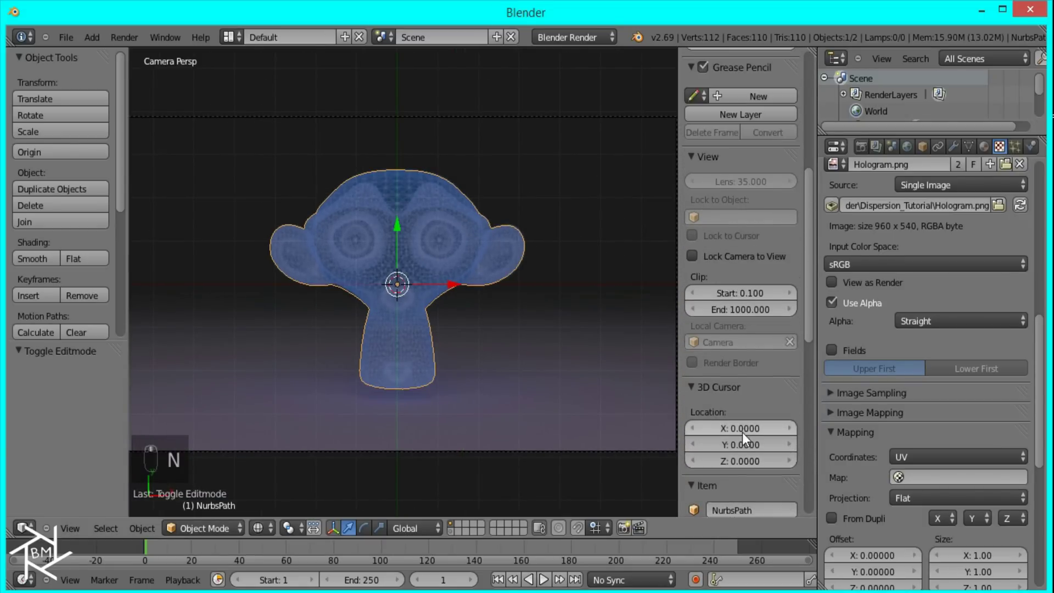
- Duplicate the silhouette mesh onto layer 2 in Solid shading, show only that layer and enter Edit Mode
key(n)
key(z)
key(shift+d)
key(m)
key(2)
key(2)
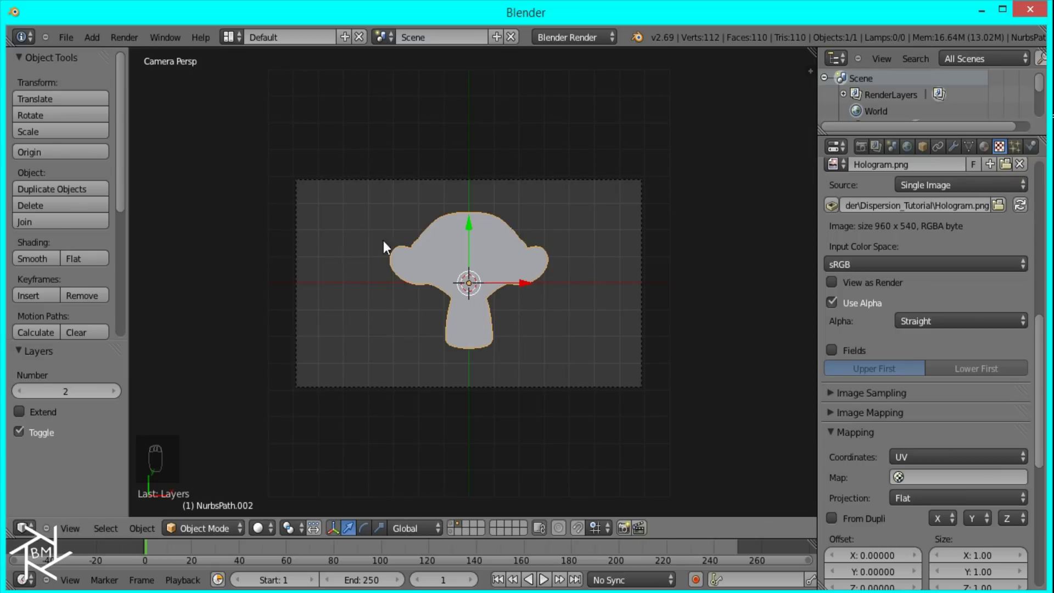
key(Tab)
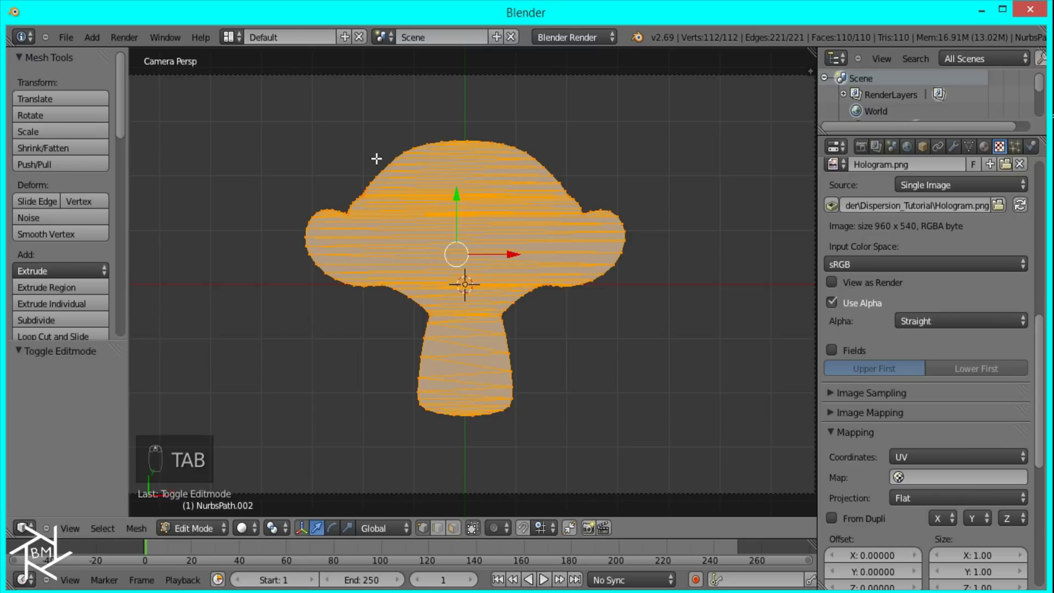
drag(387, 201, 512, 292)
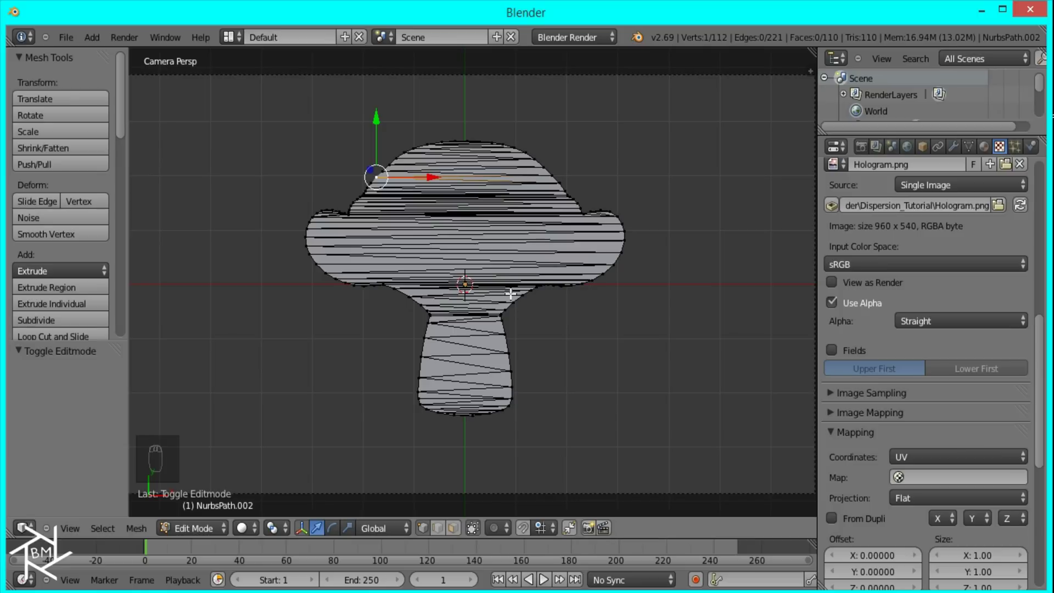
key(o)
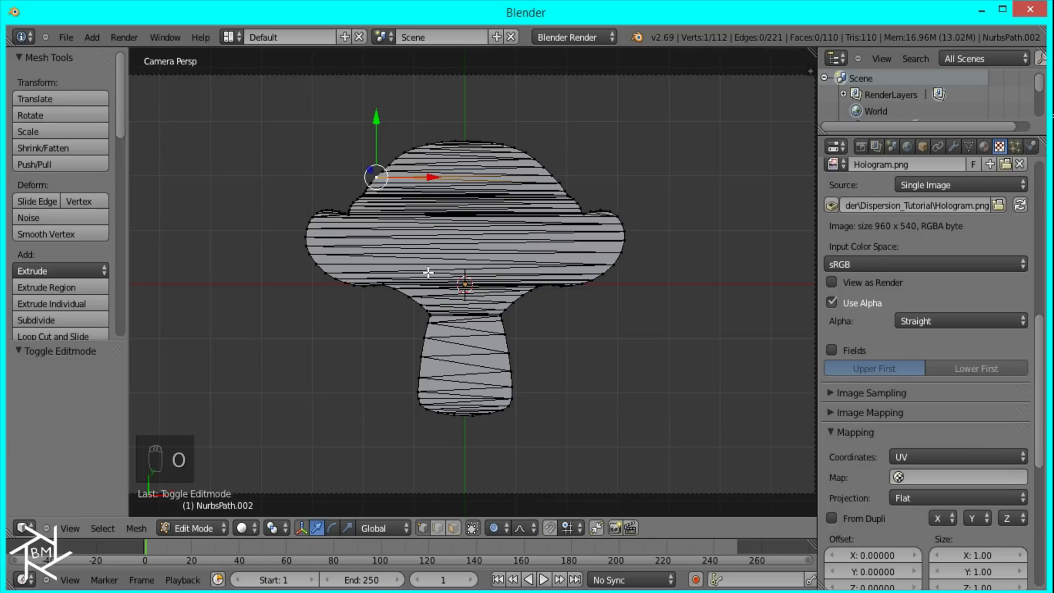
key(g)
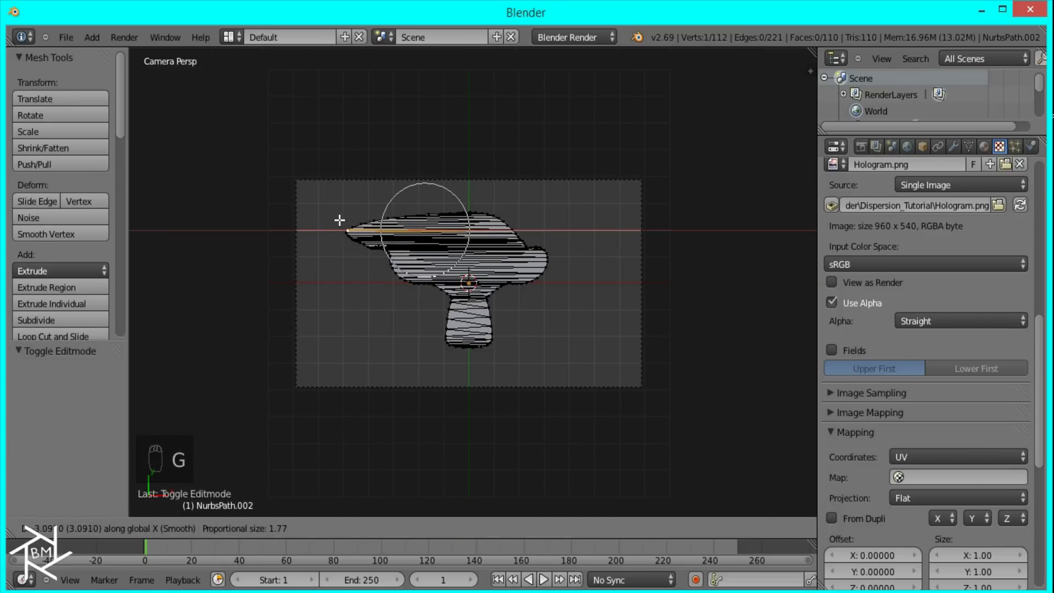
drag(353, 212, 450, 331)
key(g)
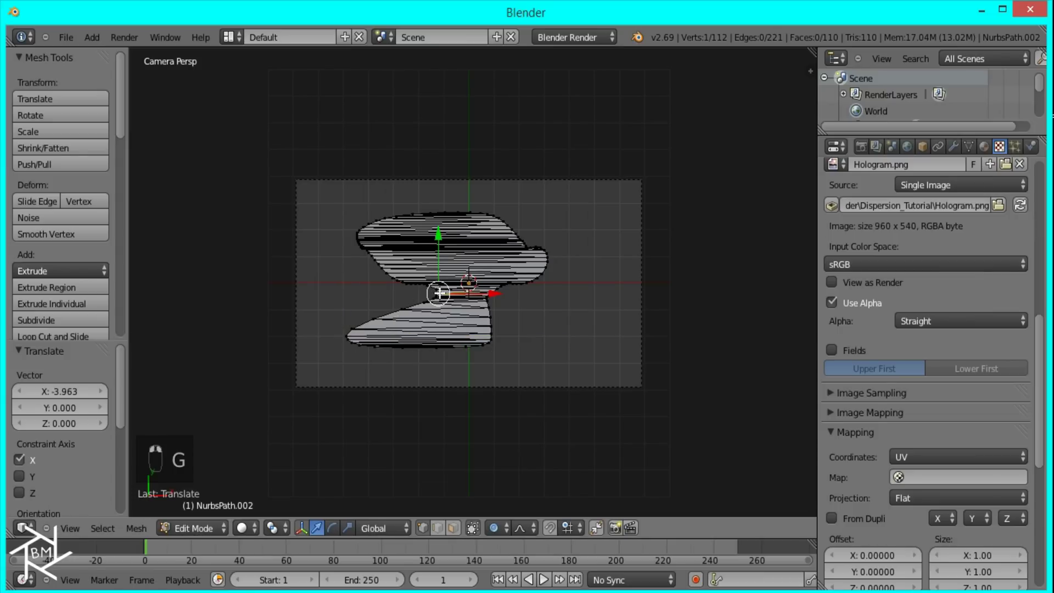
key(g)
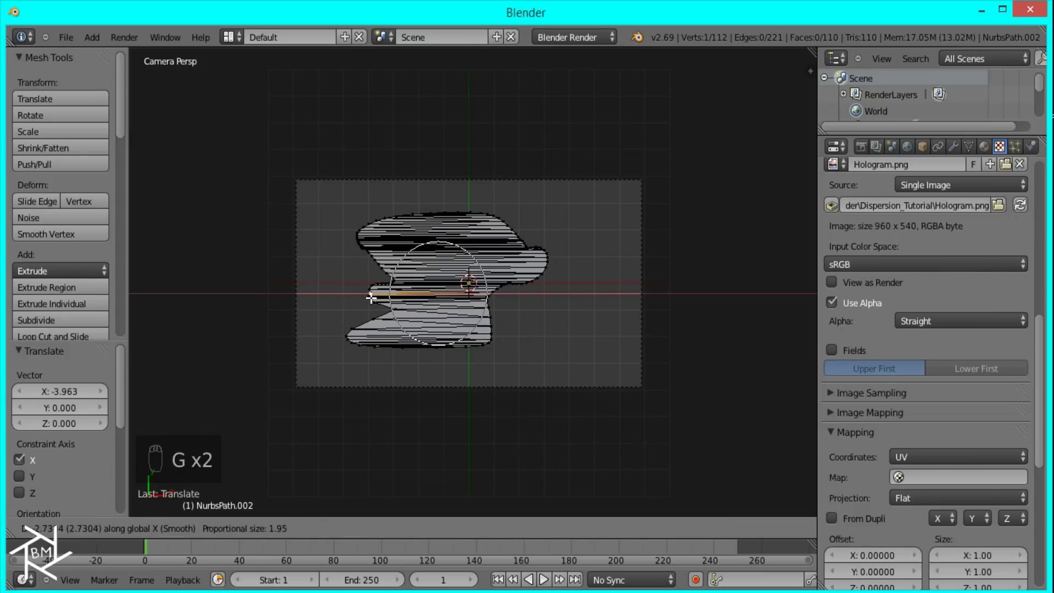
click(363, 285)
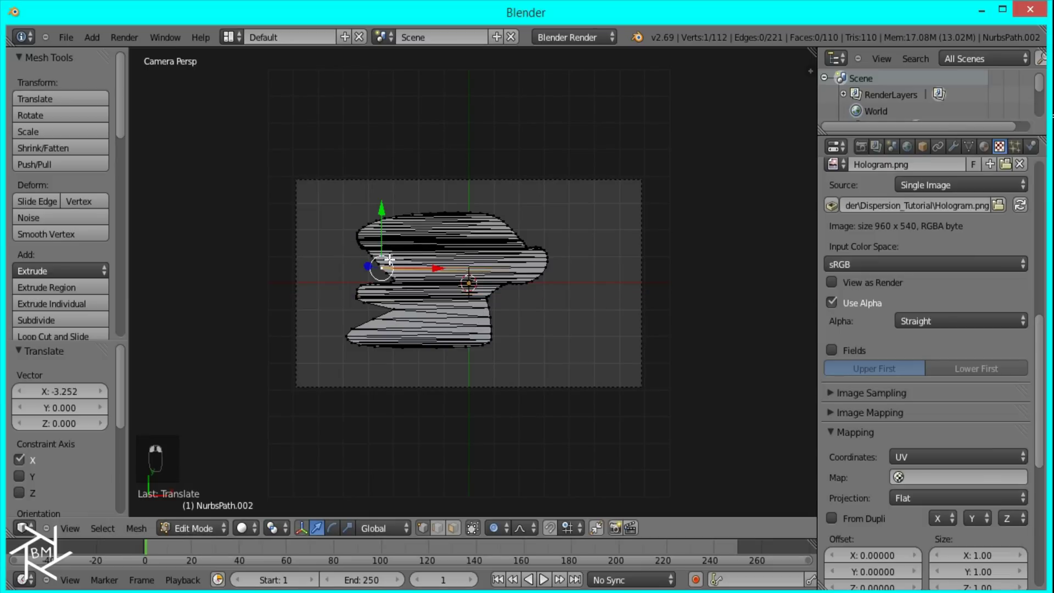
key(g)
click(368, 261)
drag(368, 264, 384, 324)
key(g)
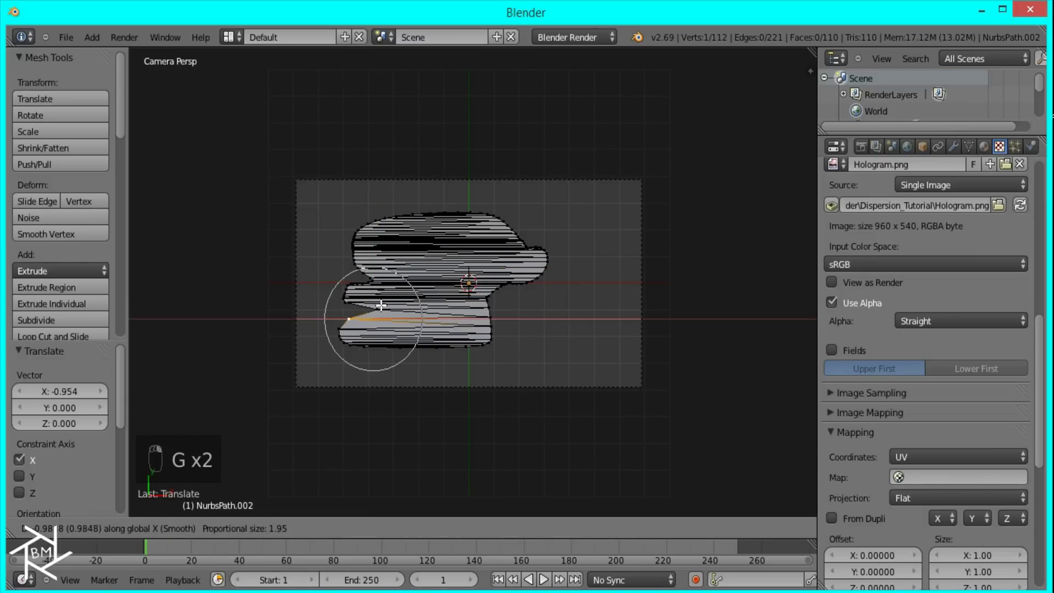
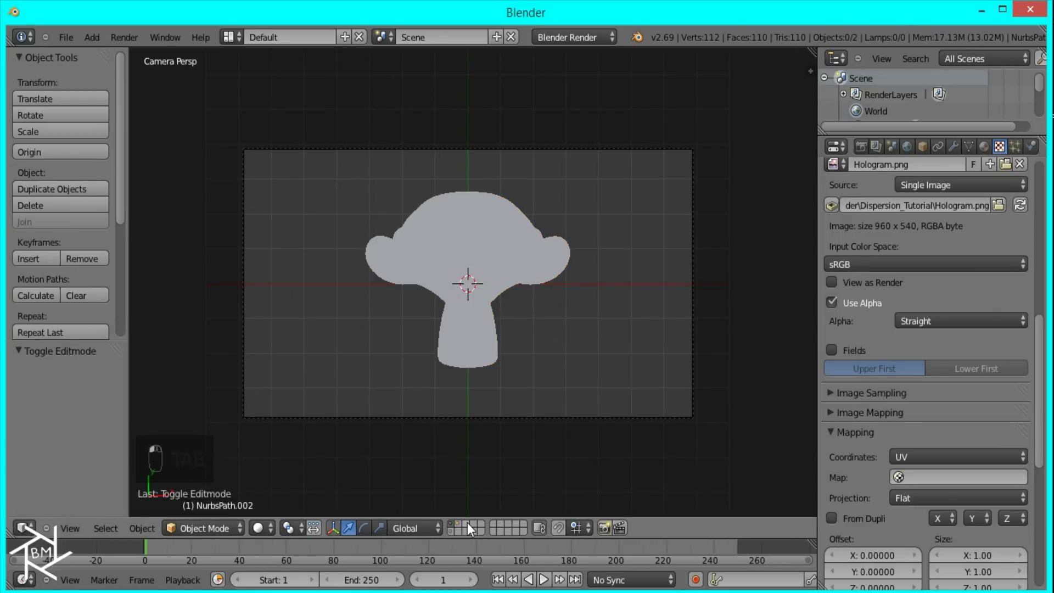
- Add a plane, merge its corners into a single vertex and move it above the camera frame
key(shift+a)
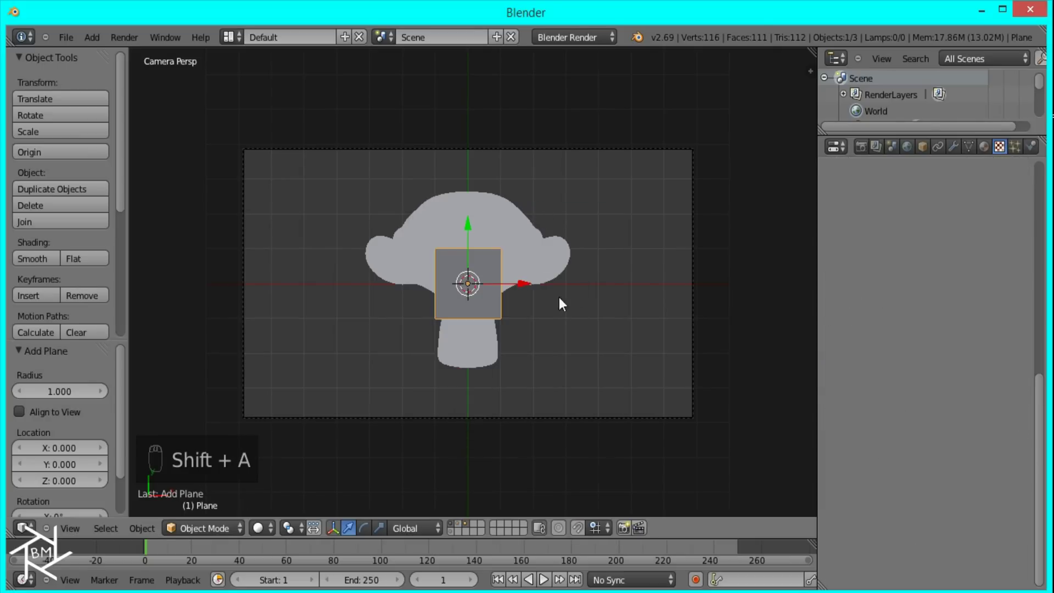
key(Tab)
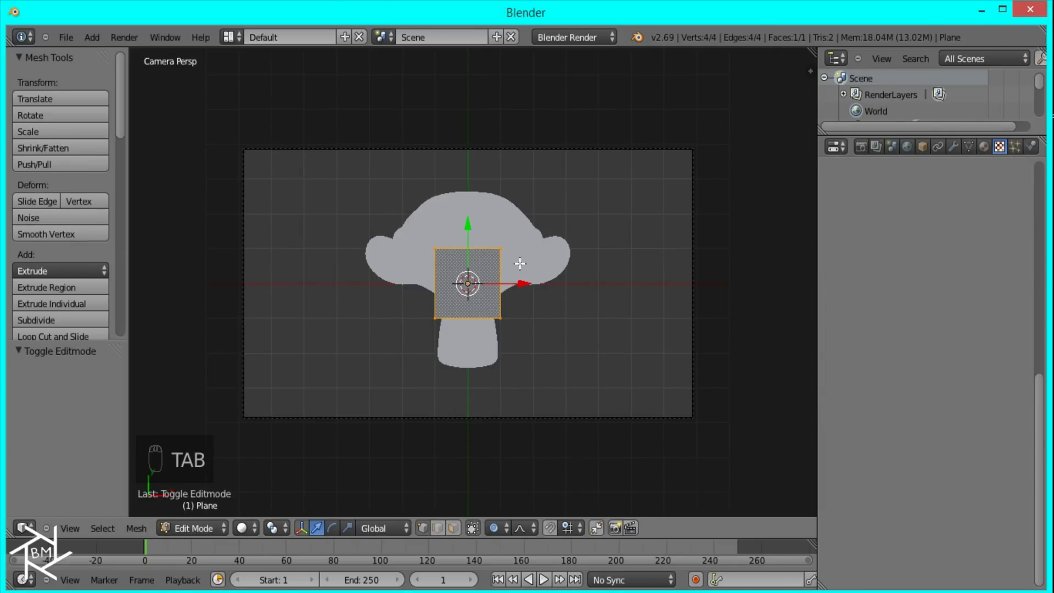
key(w)
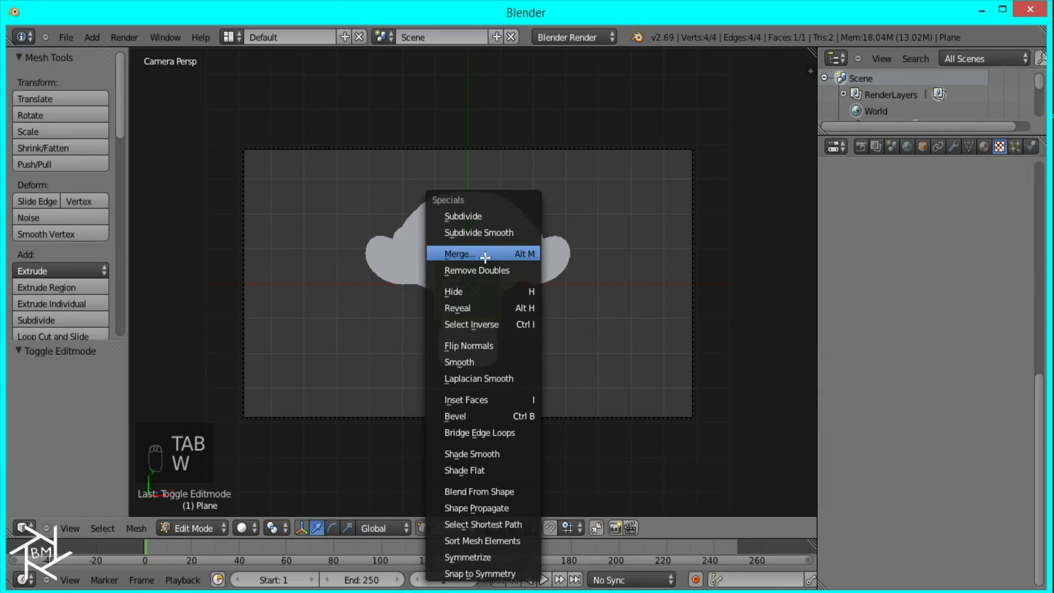
key(g)
drag(528, 170, 517, 527)
key(o)
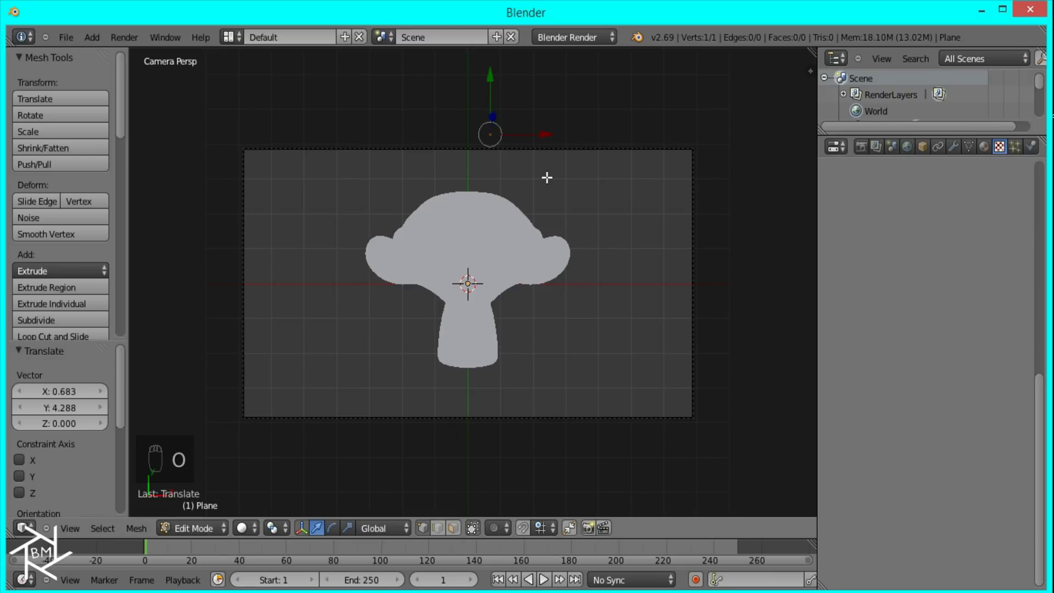
- Extrude a curved chain of vertices down through Suzanne to below the camera frame
key(e)
key(e)
key(e)
key(e)
key(e)
key(e)
key(e)
key(e)
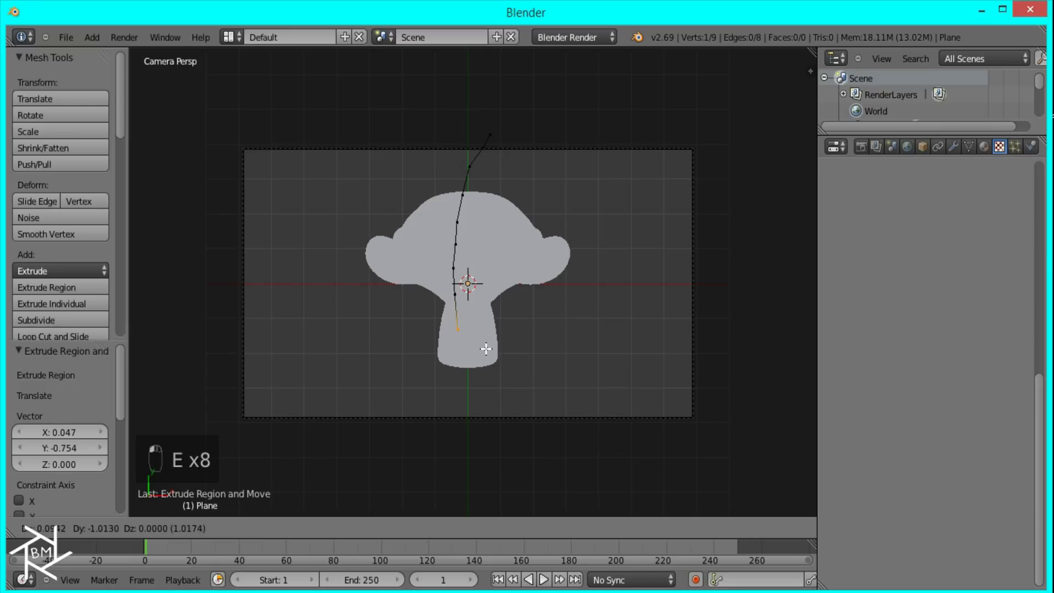
key(e)
key(e)
key(e)
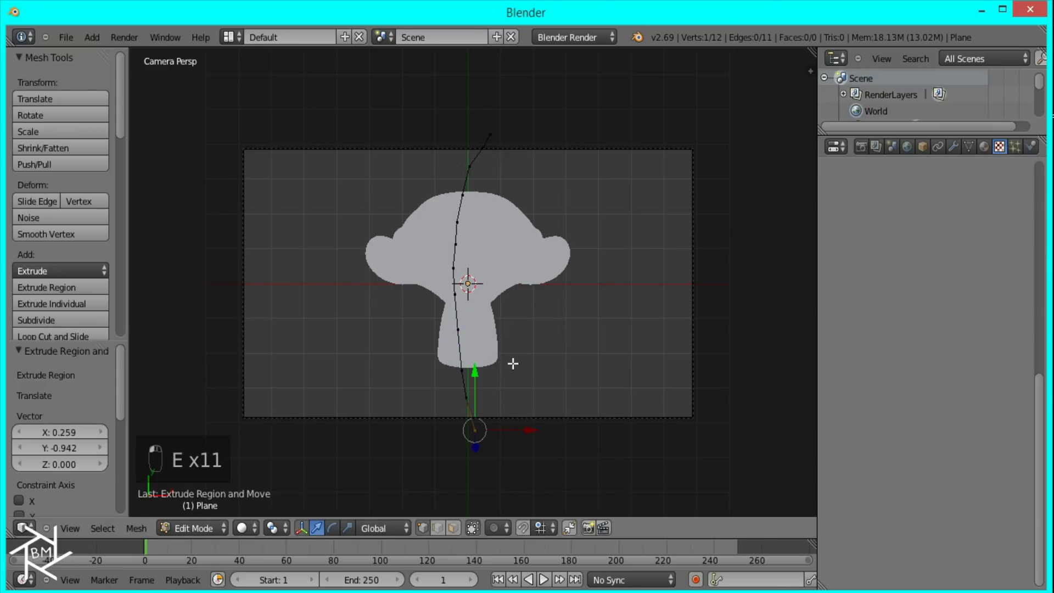
key(e)
key(e)
key(e)
key(e)
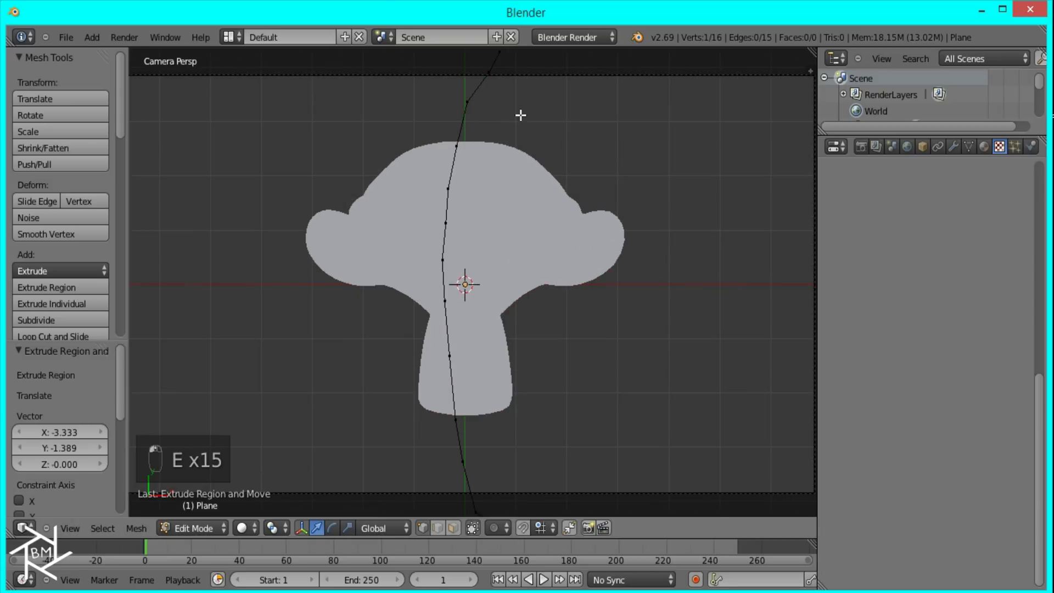
- Complete the shard outline and fill it into a single 16-vertex face, then leave Edit Mode
middle_click(485, 206)
key(f)
key(Tab)
key(Tab)
key(a)
key(a)
key(f)
key(f)
key(Tab)
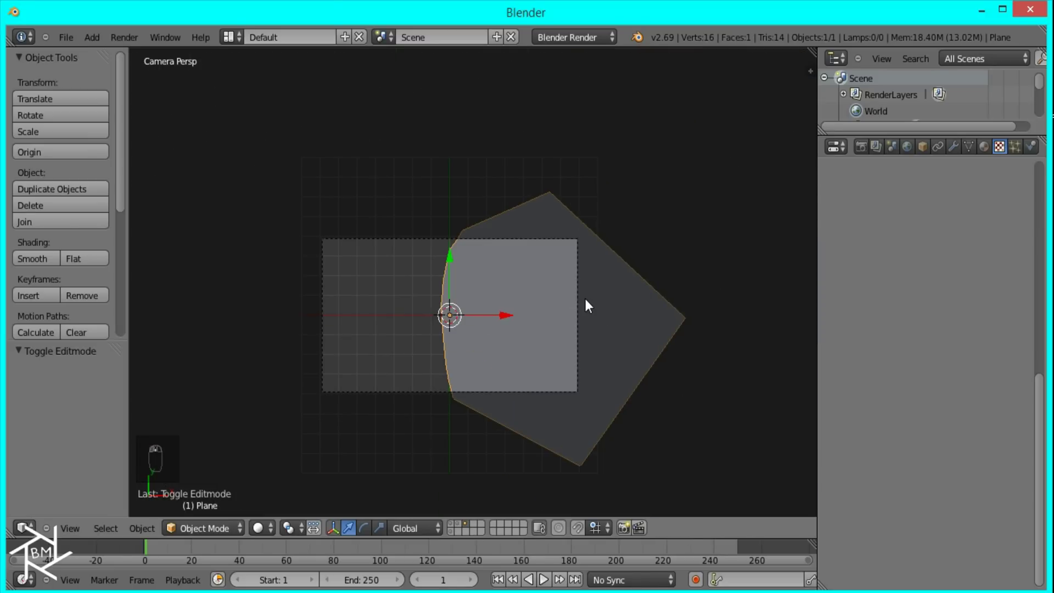
- Round the shard with a level-2 subdivision and add extra render layers to the scene
key(ctrl+2)
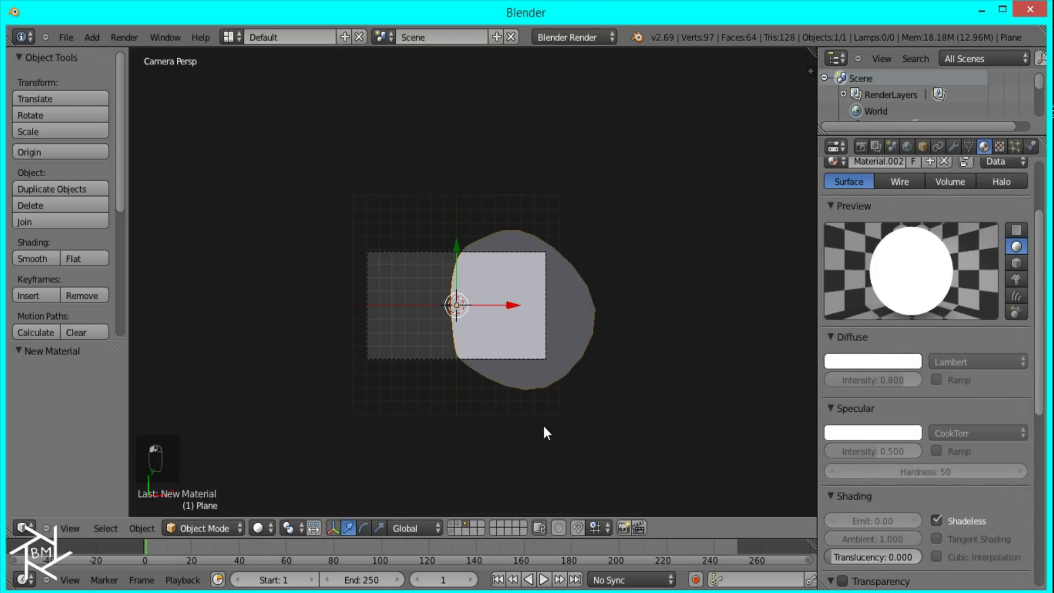
drag(468, 540, 454, 531)
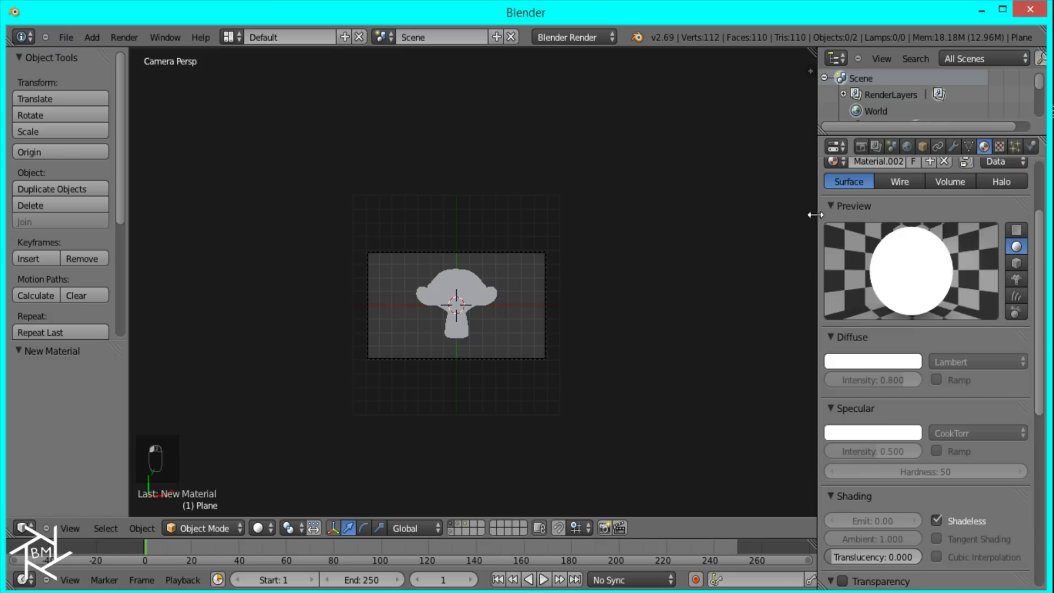
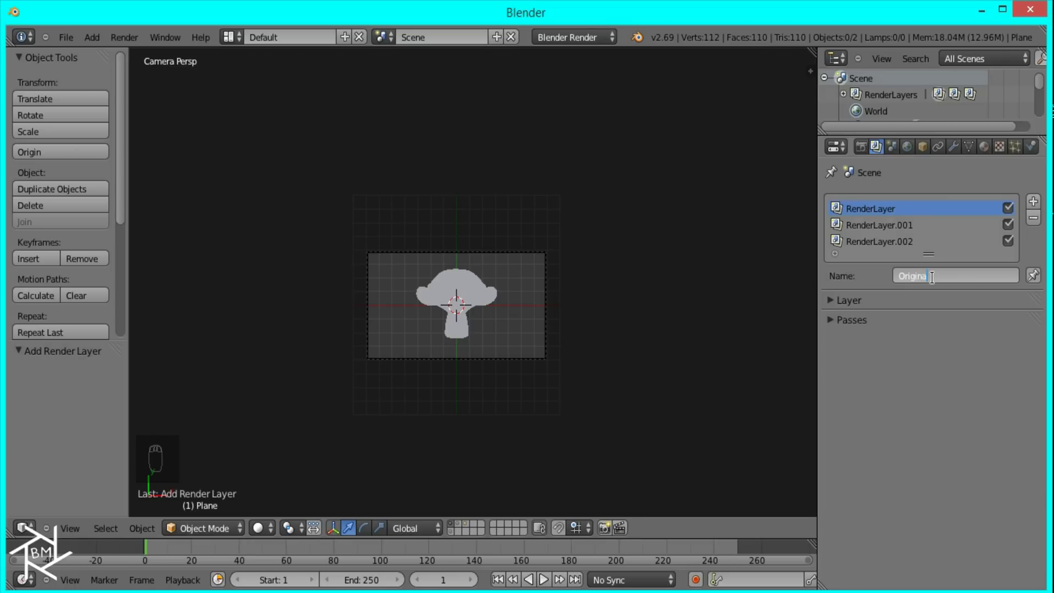
- Give the rounded shard a new shadeless material in the properties panel
drag(917, 230, 929, 281)
drag(848, 298, 563, 453)
drag(910, 152, 469, 511)
drag(461, 528, 504, 423)
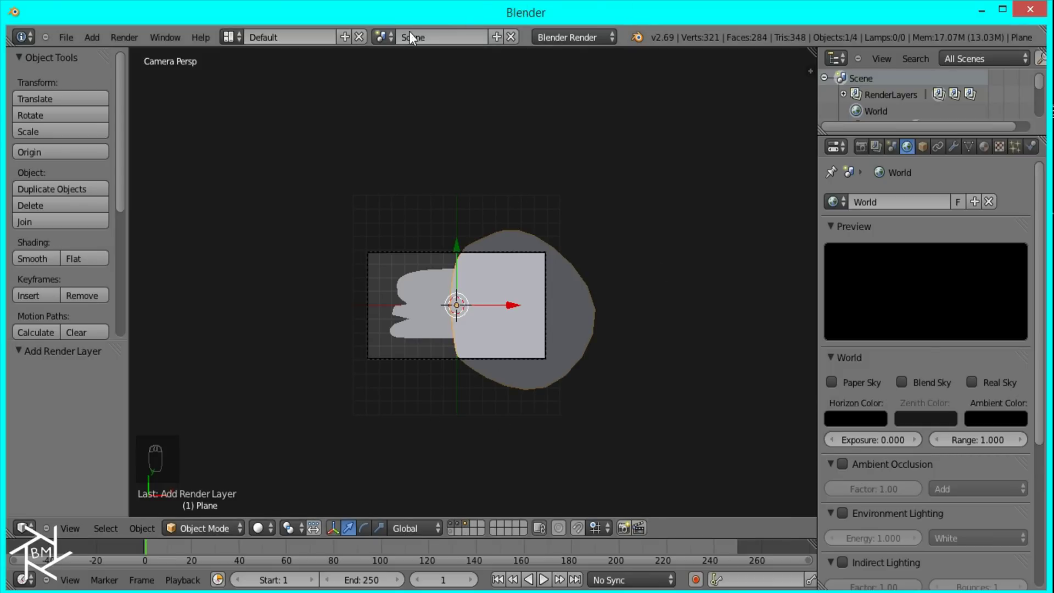
- Create a new empty scene, Scene.001, from the Info header scene selector
drag(504, 40, 525, 207)
drag(525, 207, 507, 289)
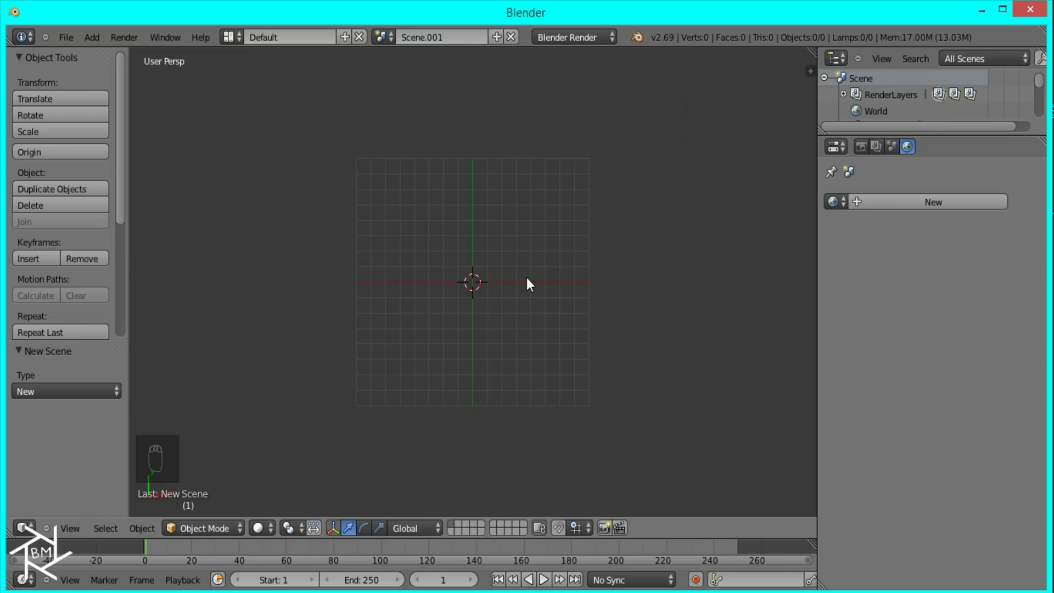
- Add a camera to Scene.001 and align it to the current view
drag(564, 257, 563, 260)
key(shift+a)
drag(563, 260, 543, 470)
key(ctrl+alt+KP_0)
- Show Hologram.png as the camera's background image, then add a plane at the scene centre
key(n)
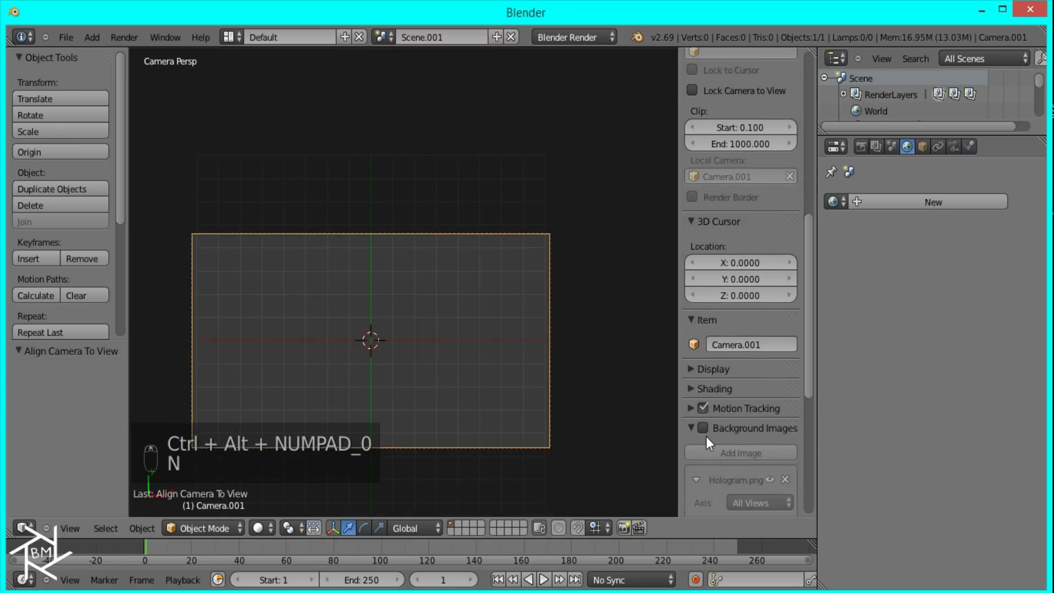
click(708, 435)
key(n)
key(shift+a)
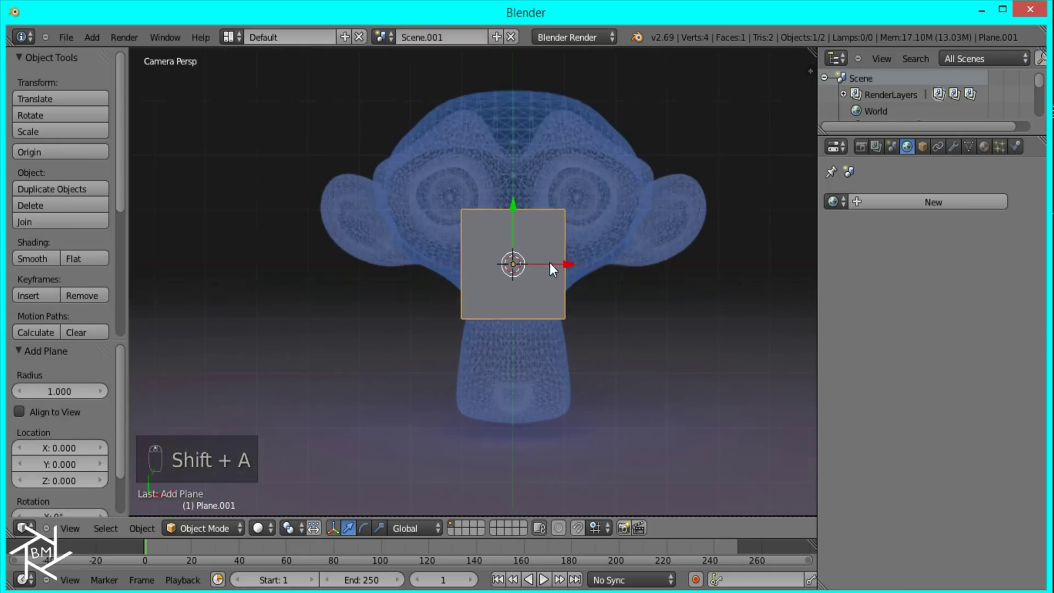
- Merge the plane to a single vertex and extrude a jagged shard outline over Suzanne's left side
middle_click(554, 264)
key(Tab)
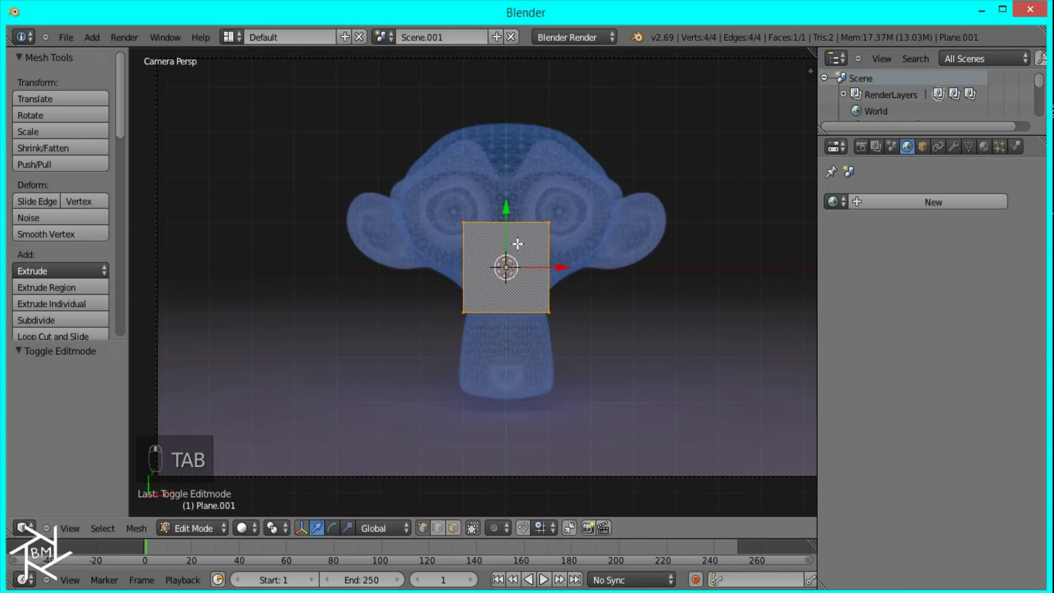
key(w)
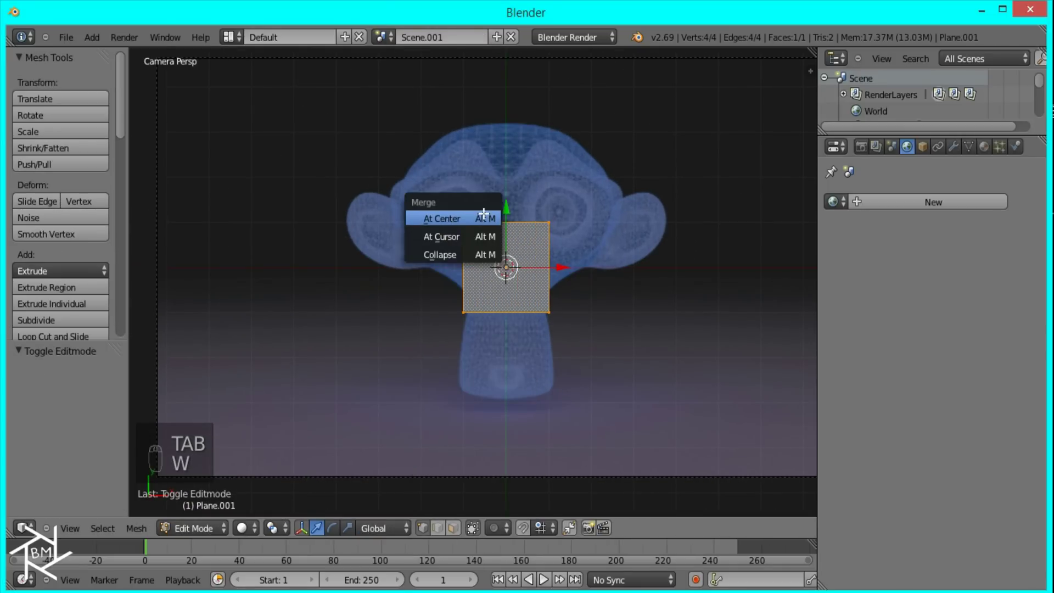
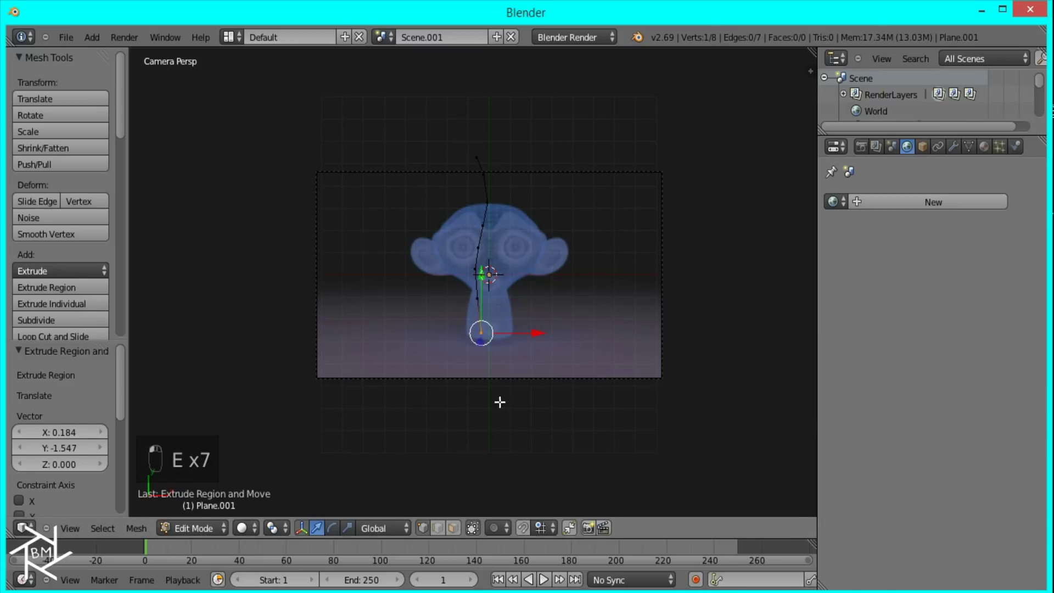
key(e)
key(e)
key(e)
key(e)
key(e)
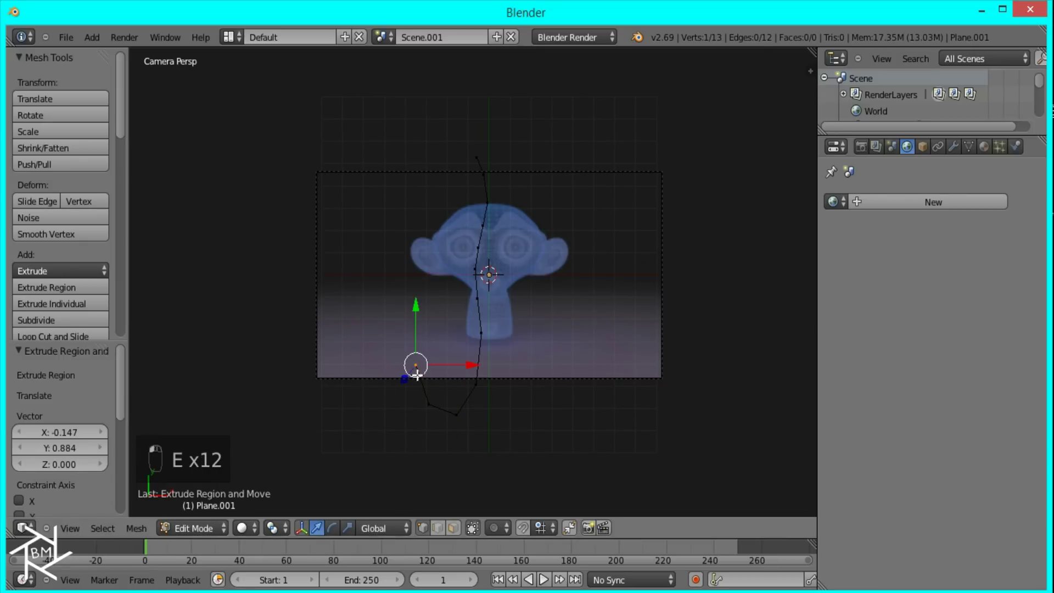
key(g)
key(e)
key(e)
key(e)
key(e)
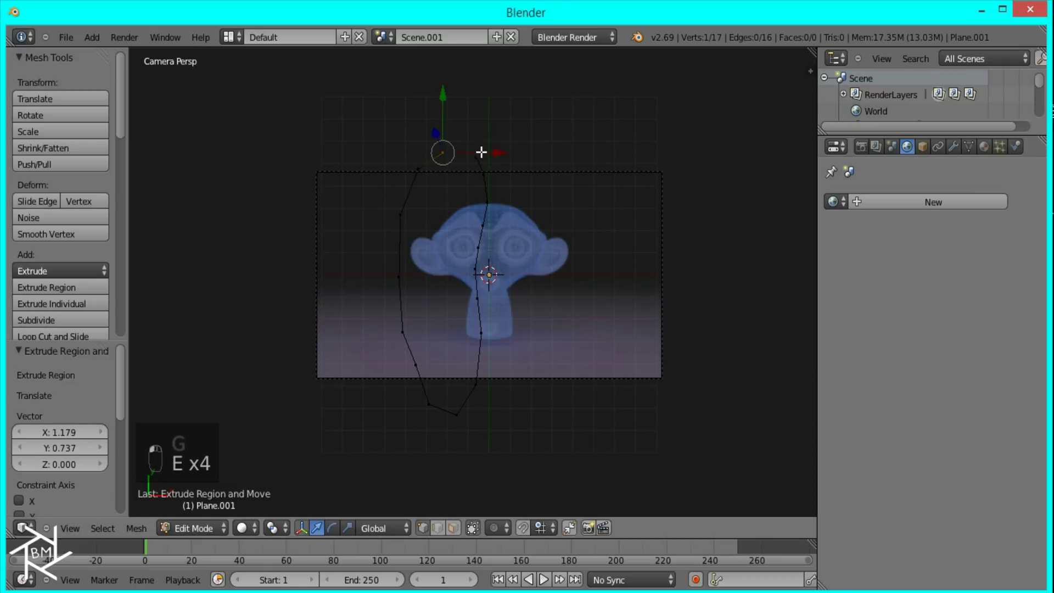
- Fill the 17-vertex outline into a face, duplicate it onto layer 2 and stretch it wider along X
key(f)
key(a)
key(a)
key(f)
key(Tab)
key(shift+d)
key(m)
key(2)
key(Tab)
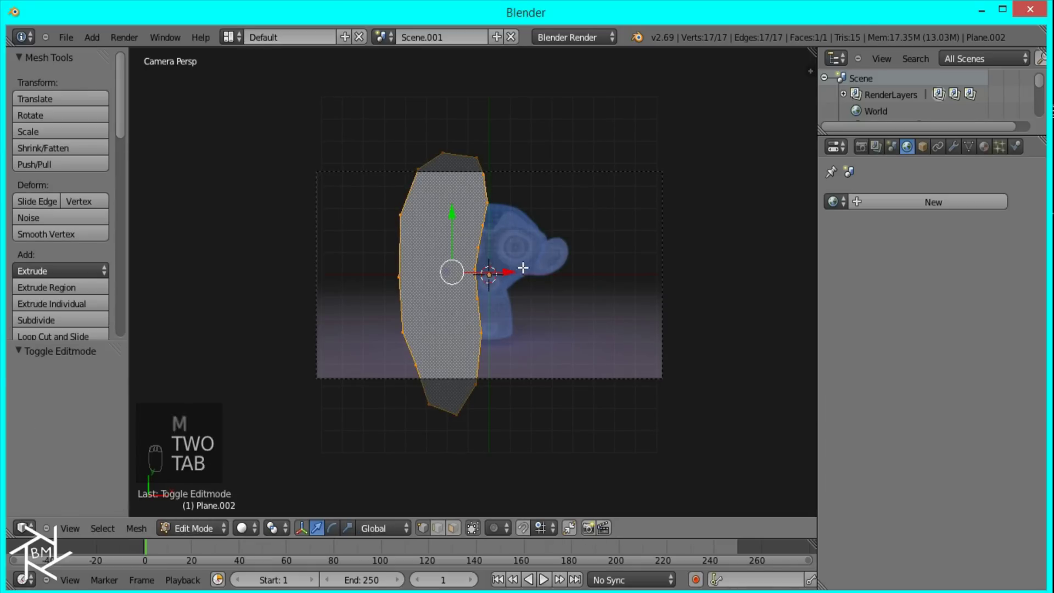
key(s)
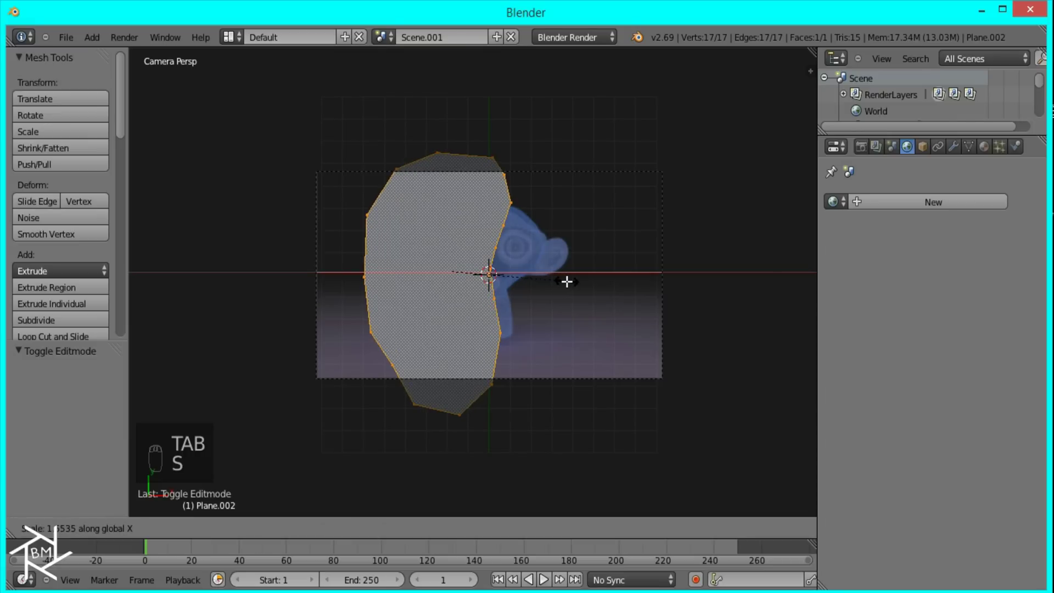
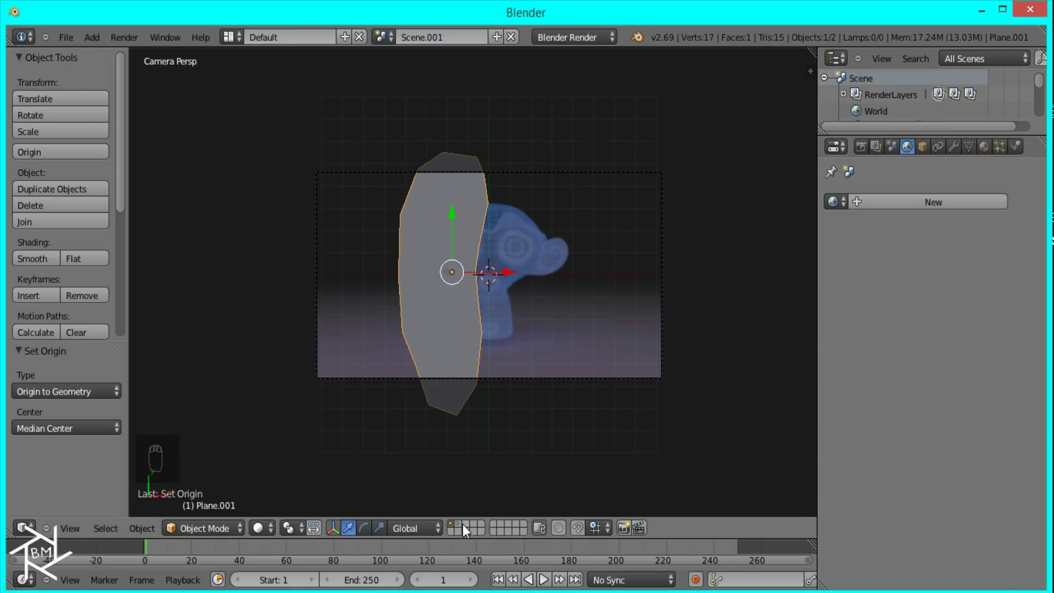
- Bring up the mesh-add list on an empty layer to start adding the cubes
key(shift+a)
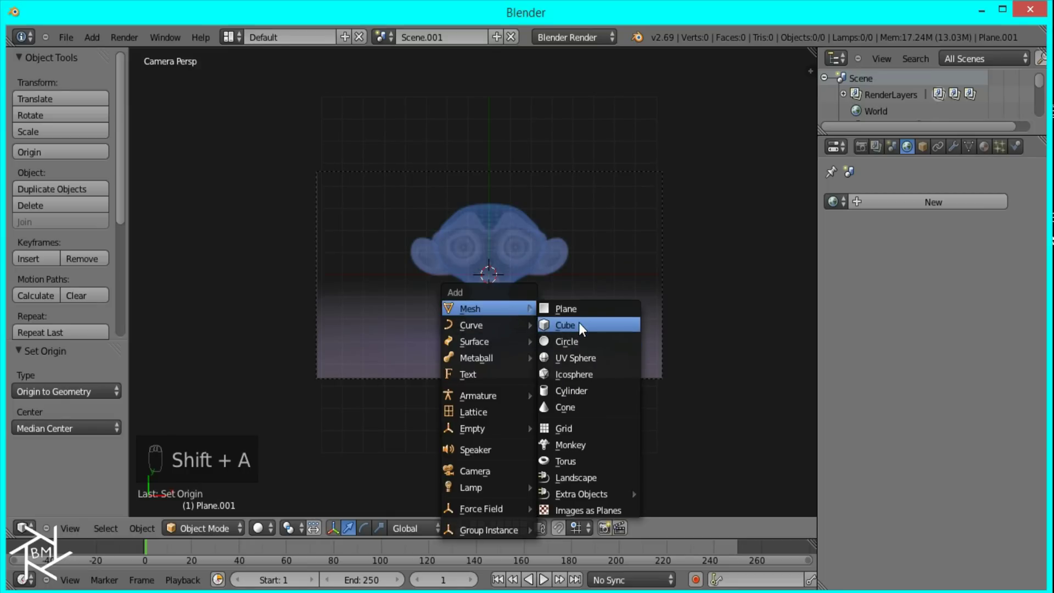
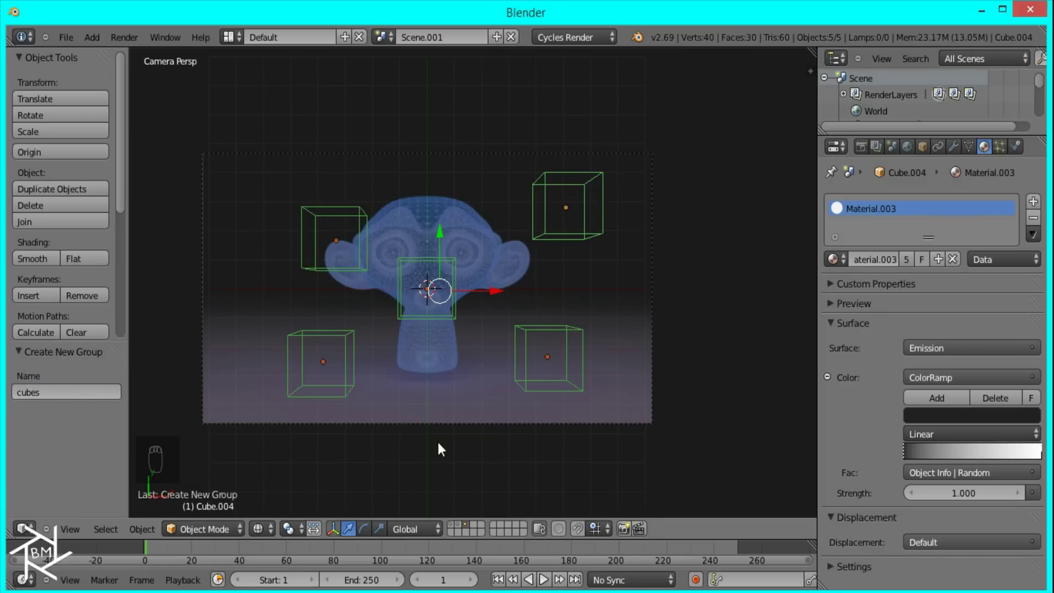
- Add a new emitter particle system to the shard plane
drag(454, 531, 904, 384)
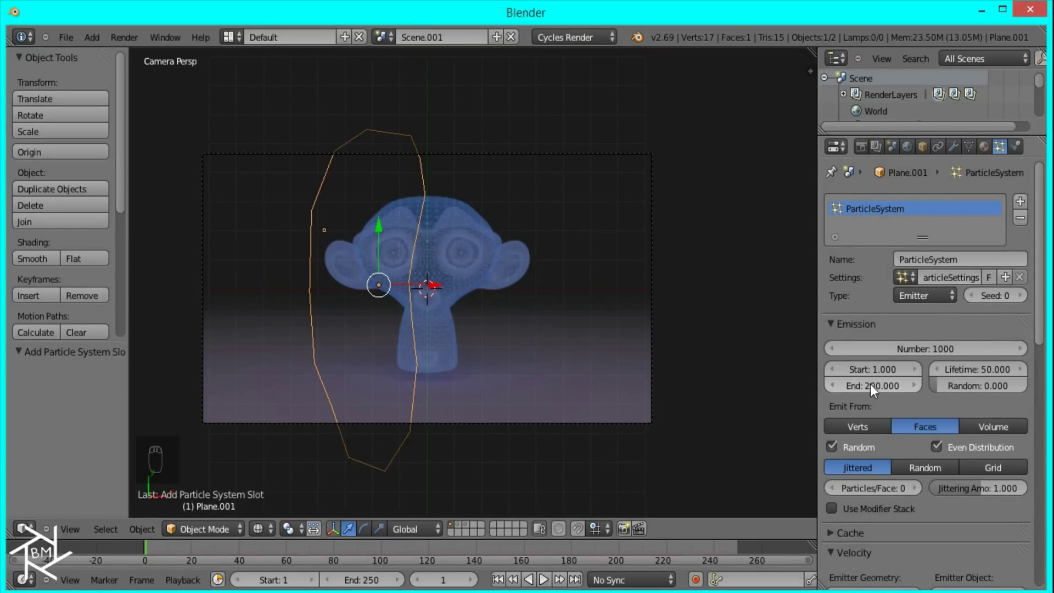
- Set the particles to emit 1000 at once, render as the 'cubes' group picked randomly, with zero velocity and rotation on
drag(874, 390, 972, 382)
drag(972, 394, 897, 341)
drag(904, 340, 985, 468)
drag(986, 468, 884, 458)
drag(987, 459, 860, 526)
drag(835, 518, 880, 557)
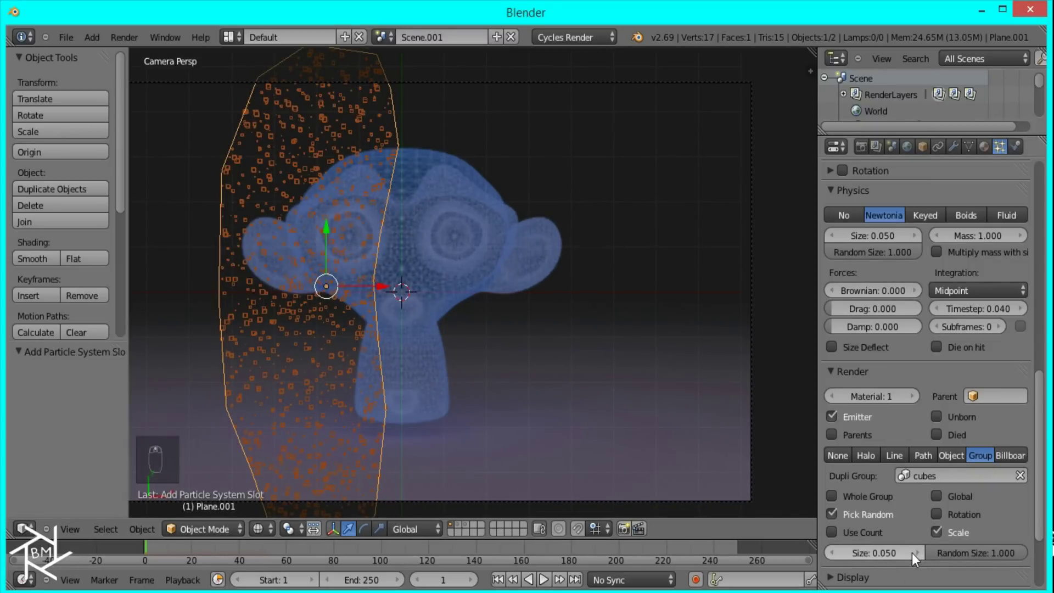
- Adjust the cube particle size, then select the second shard plane Plane.002
click(910, 559)
key(z)
middle_click(920, 559)
middle_click(930, 464)
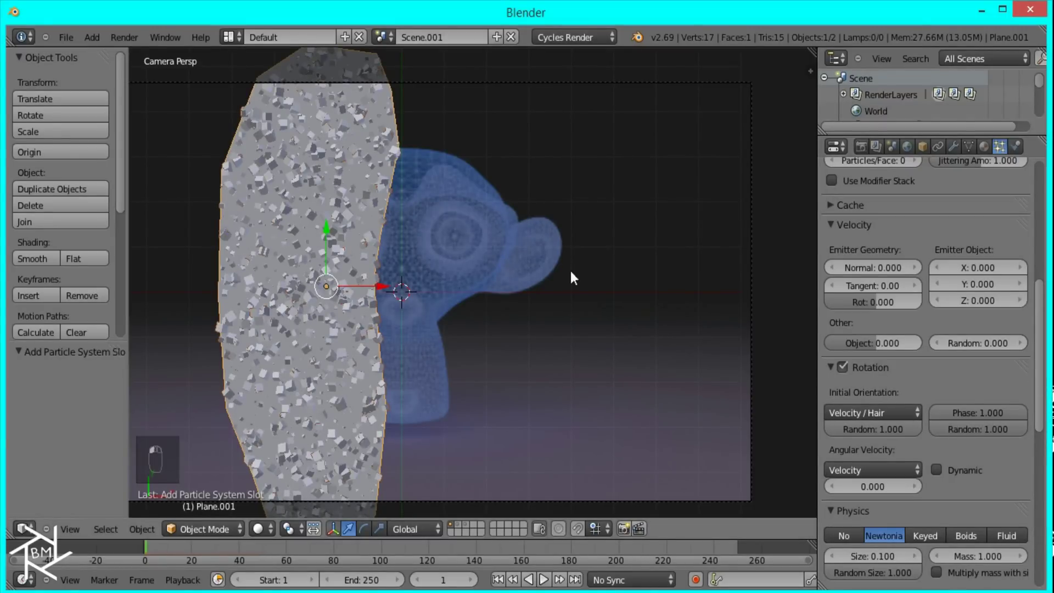
middle_click(523, 295)
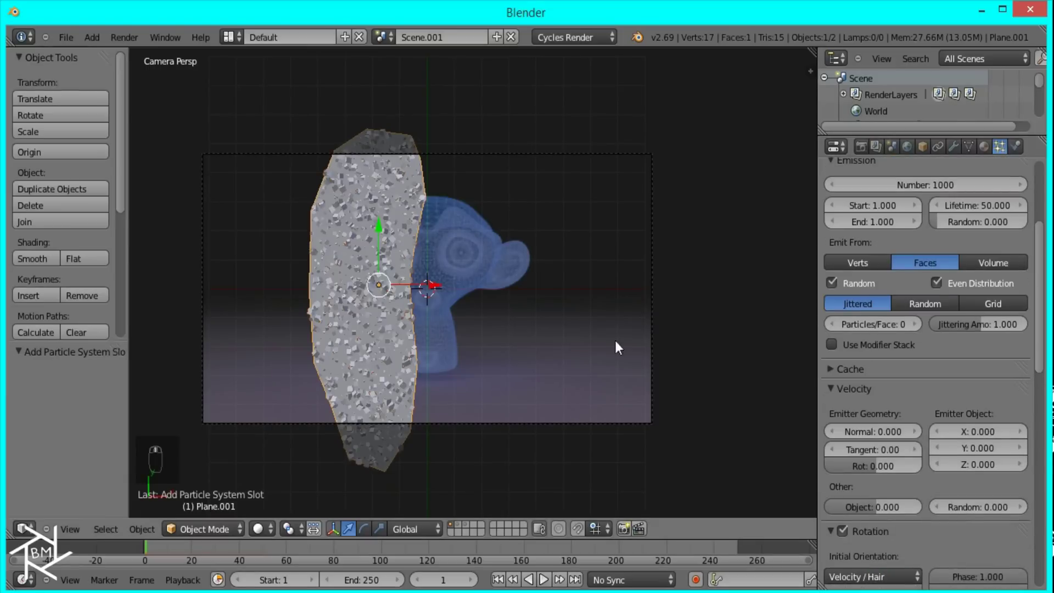
click(461, 529)
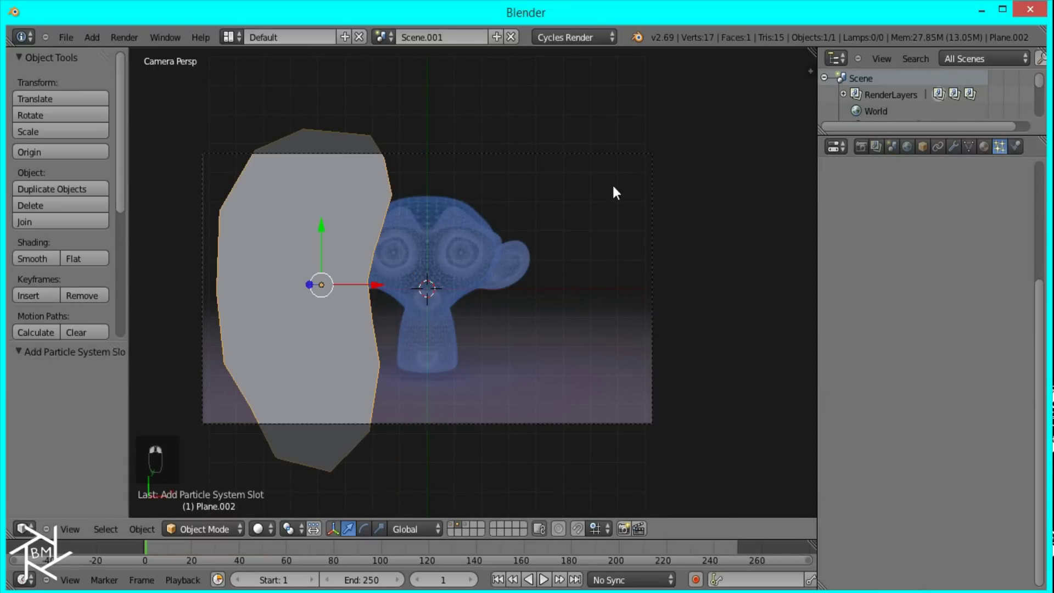
- Give Plane.002 a particle system reusing the existing ParticleSettings so it is covered in cubes
drag(1012, 226, 903, 272)
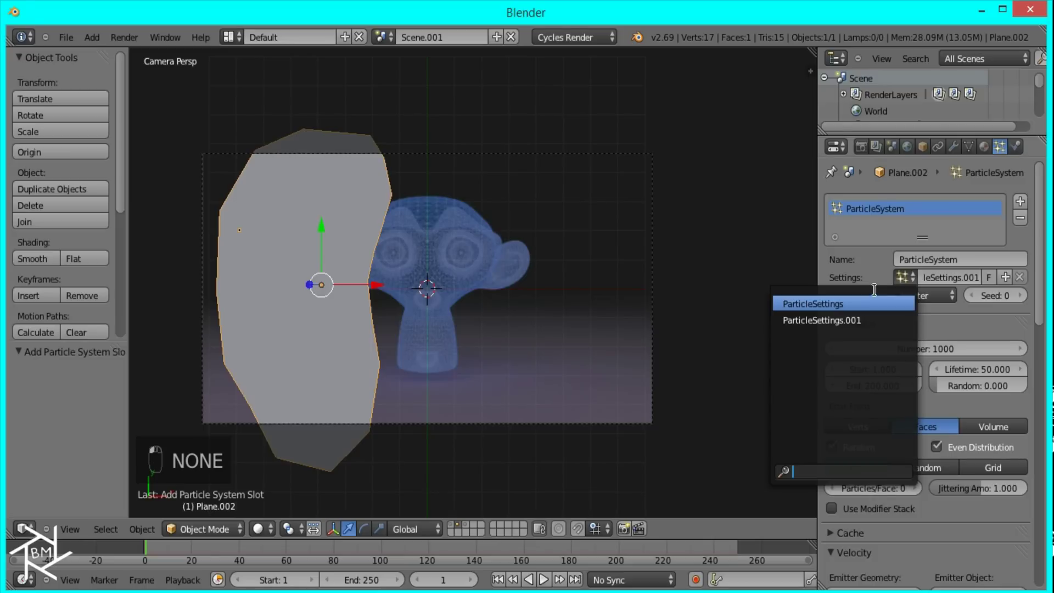
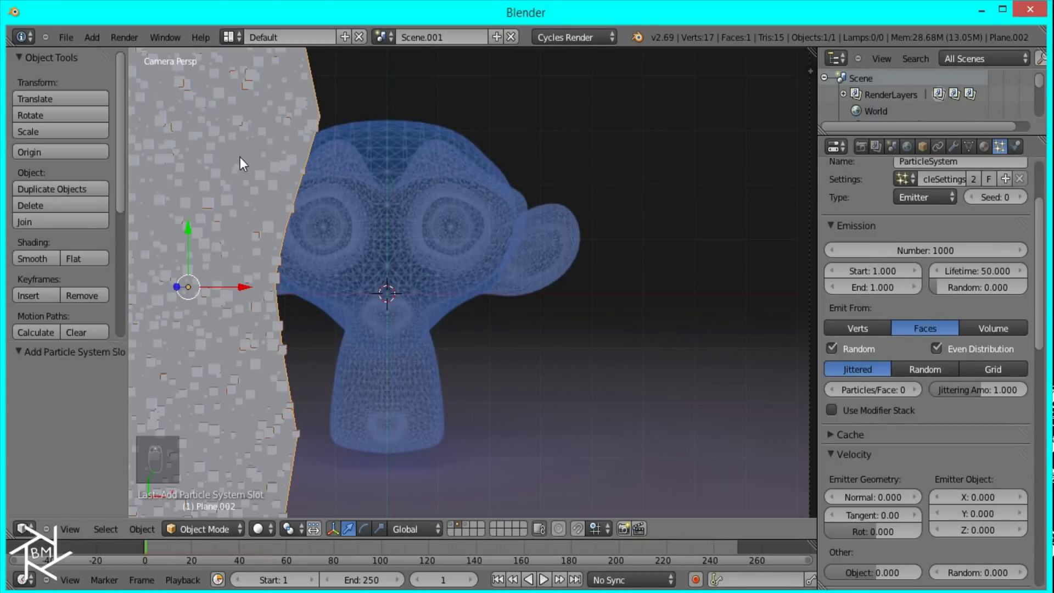
click(835, 256)
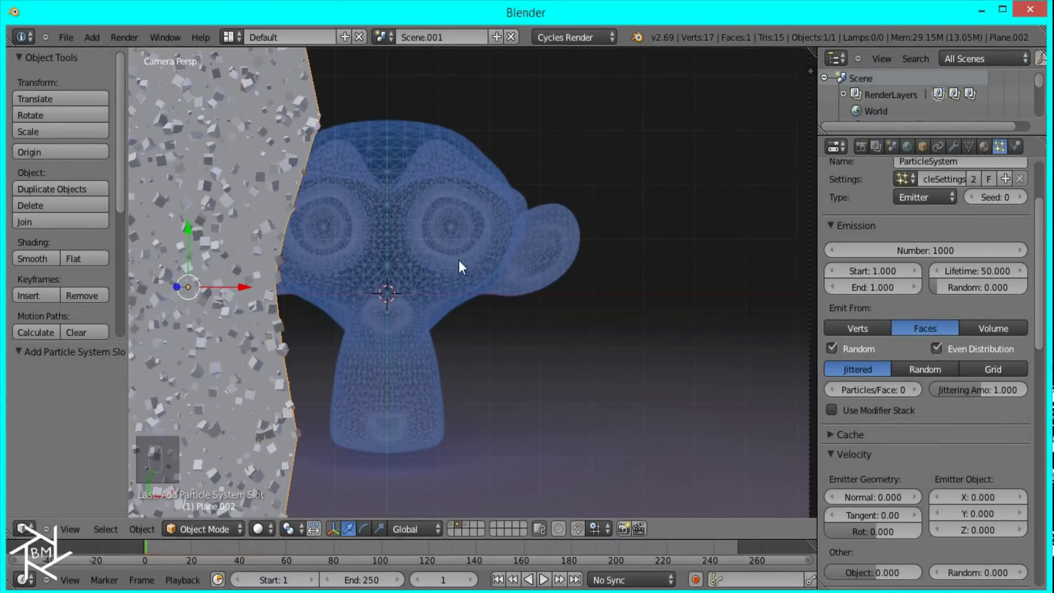
middle_click(415, 299)
drag(415, 502, 883, 150)
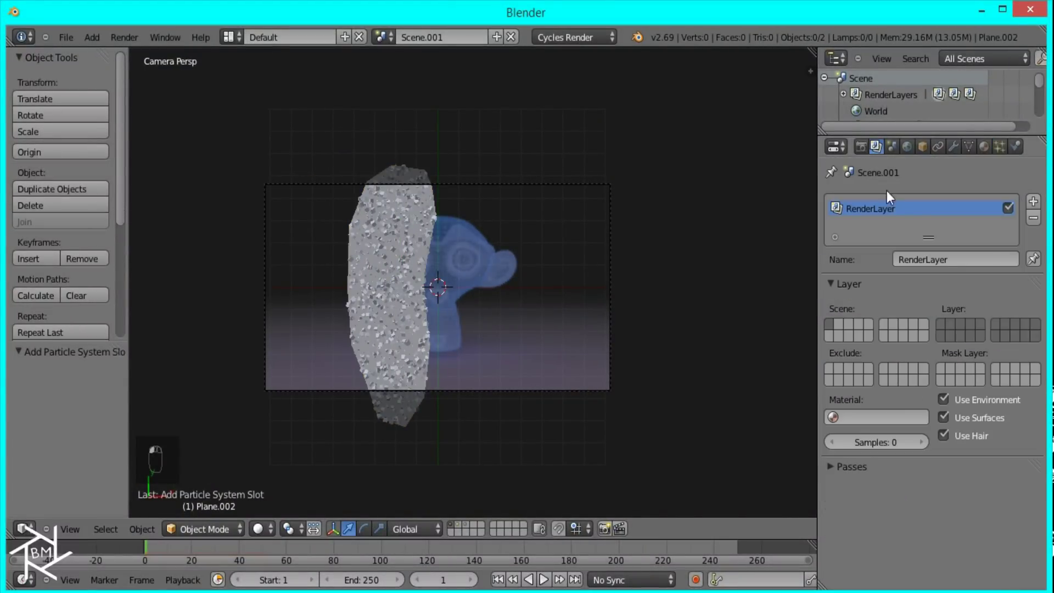
- Add a second render layer, RenderLayer.001, to Scene.001
drag(1001, 232, 1037, 201)
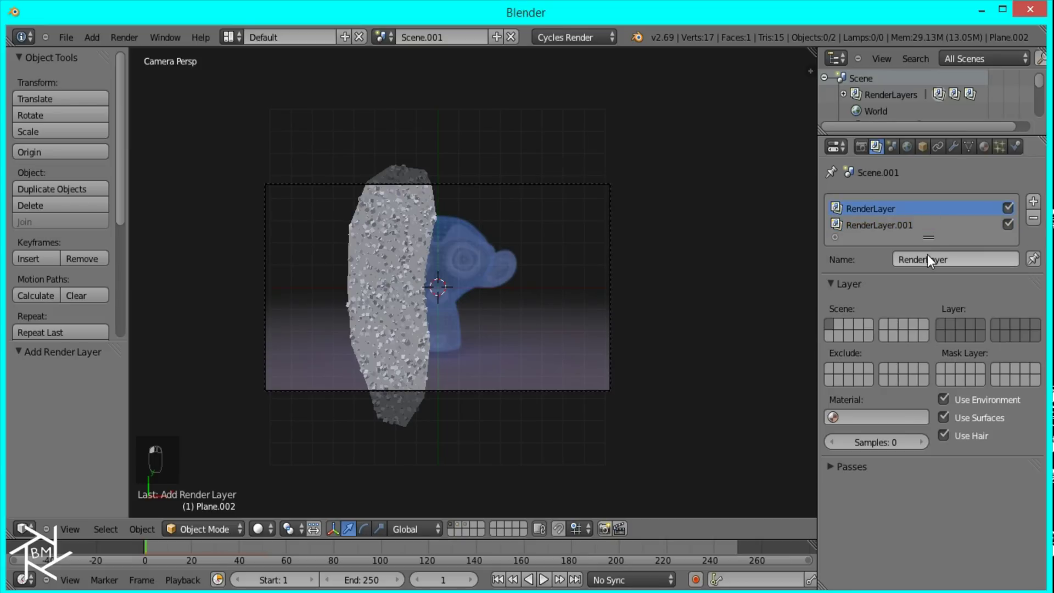